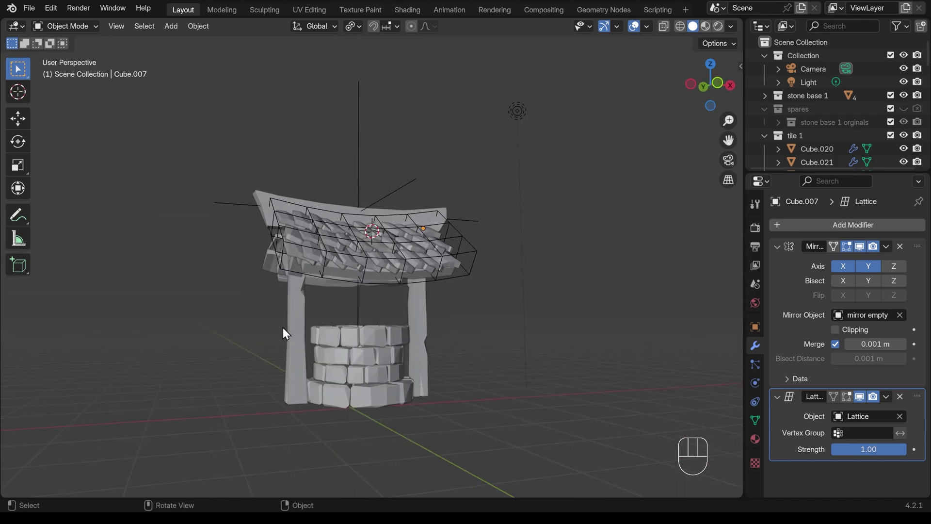
Add a trial cylinder beside the pillar top, shrink it to a small peg, then delete it
middle_click(293, 318)
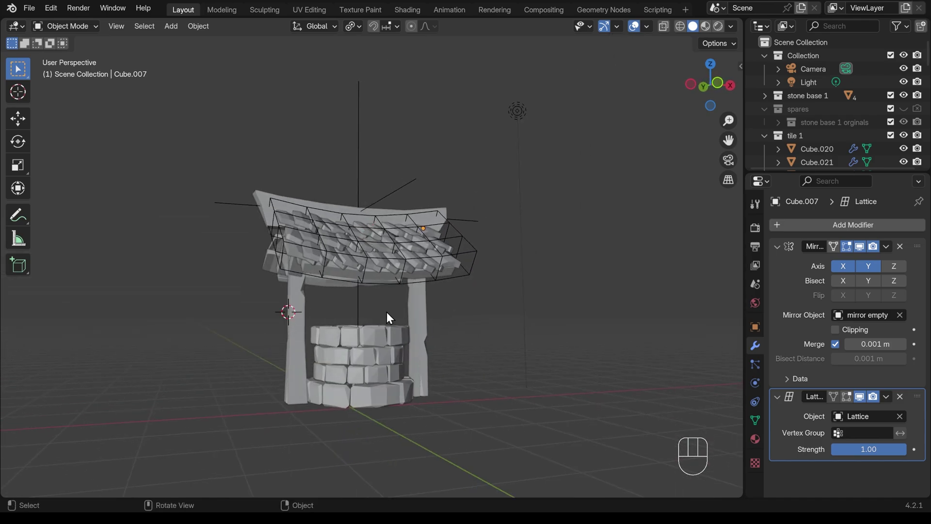
key(shift+a)
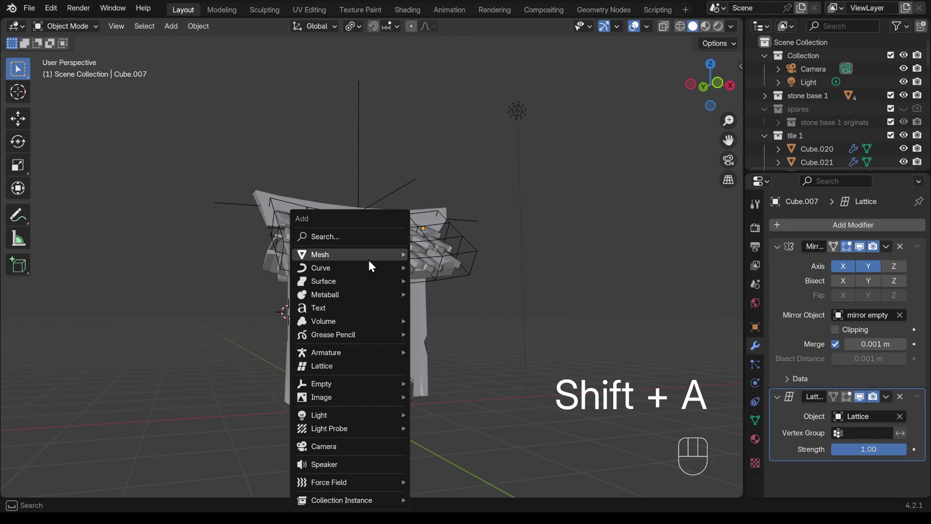
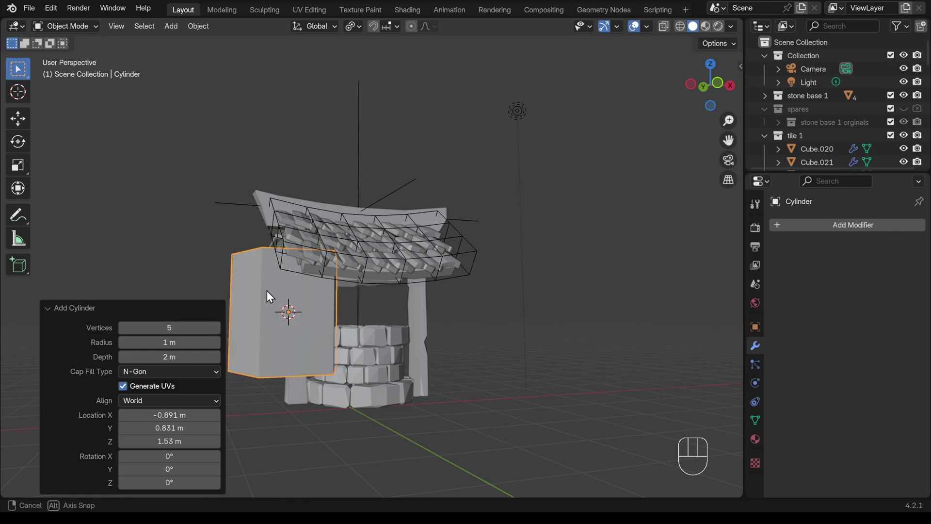
key(s)
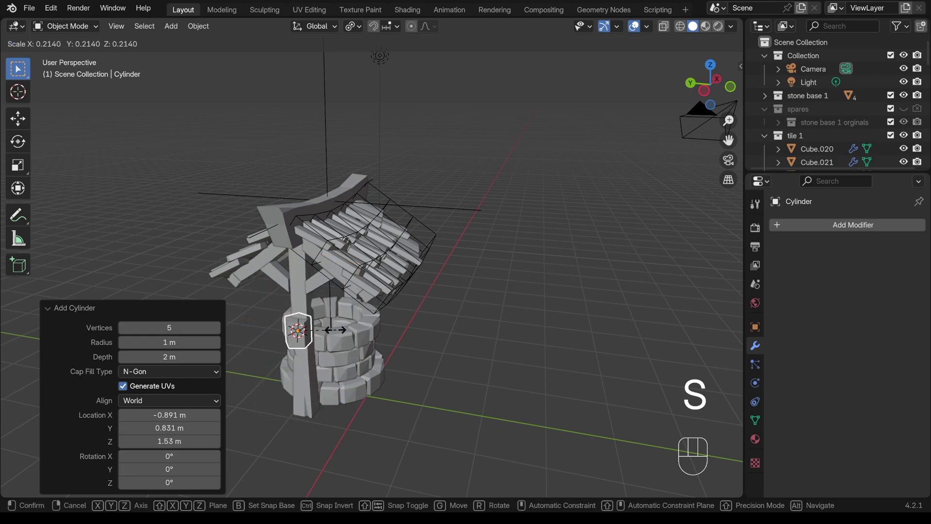
drag(327, 336, 368, 359)
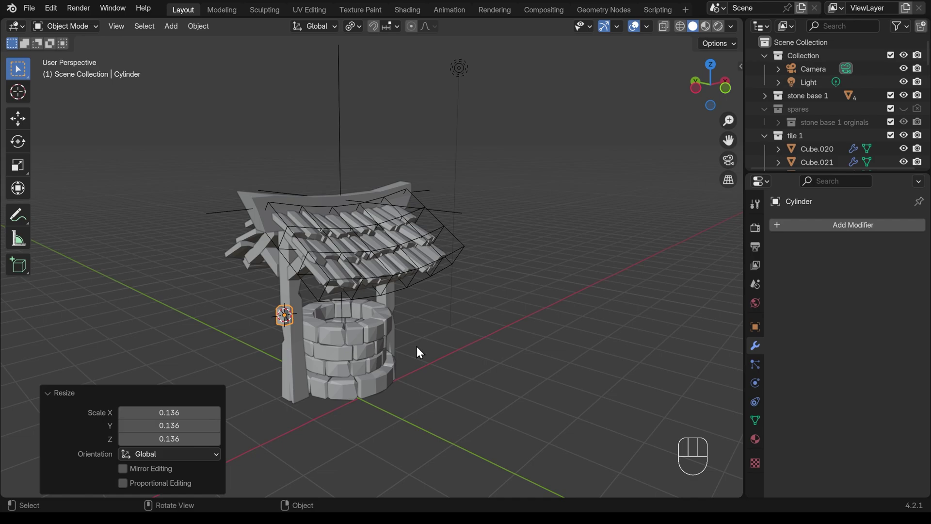
key(Delete)
Add a six-sided cylinder, thin it into a slender rod and rotate it 90° on Y to lie horizontal
key(shift+a)
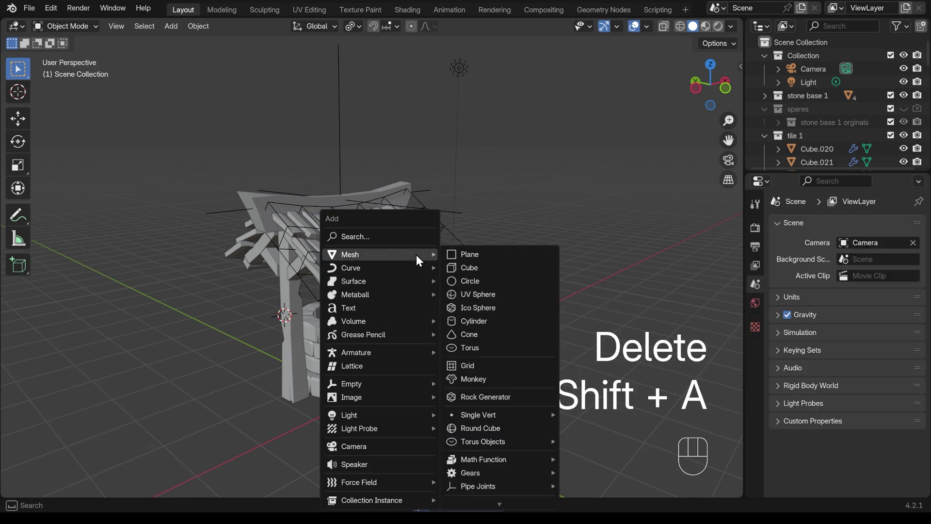
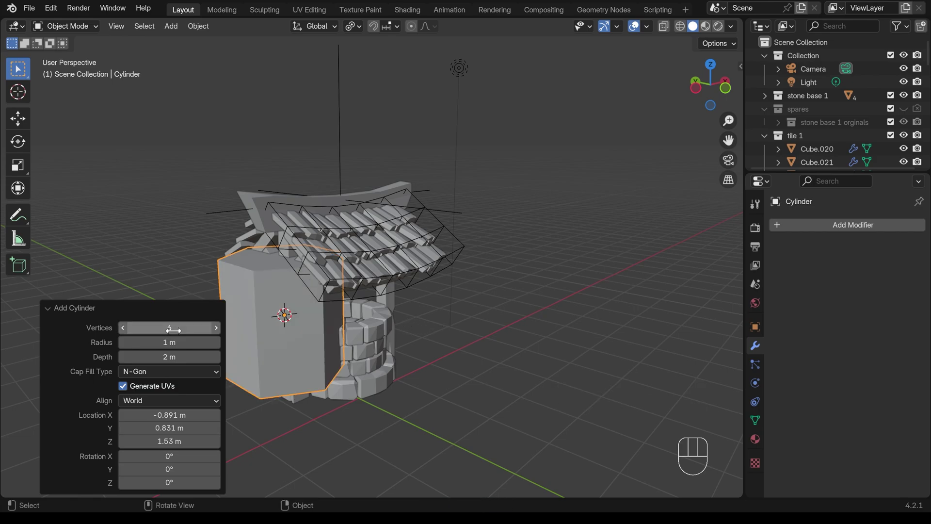
key(s)
key(shift+z)
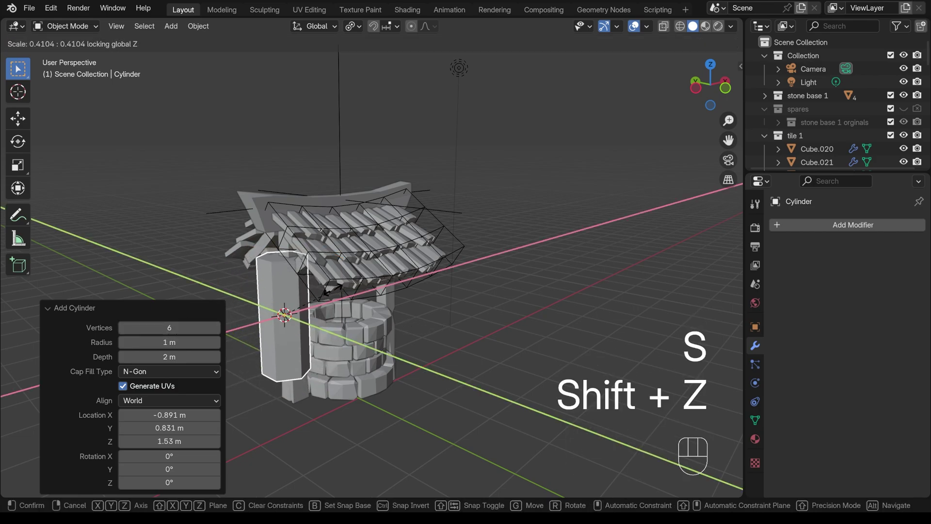
drag(291, 309, 321, 307)
key(r)
key(y)
key(9)
key(0)
key(Return)
From the front view, place the rod across the top of the well and stretch it along X to span it
key(KP_1)
key(g)
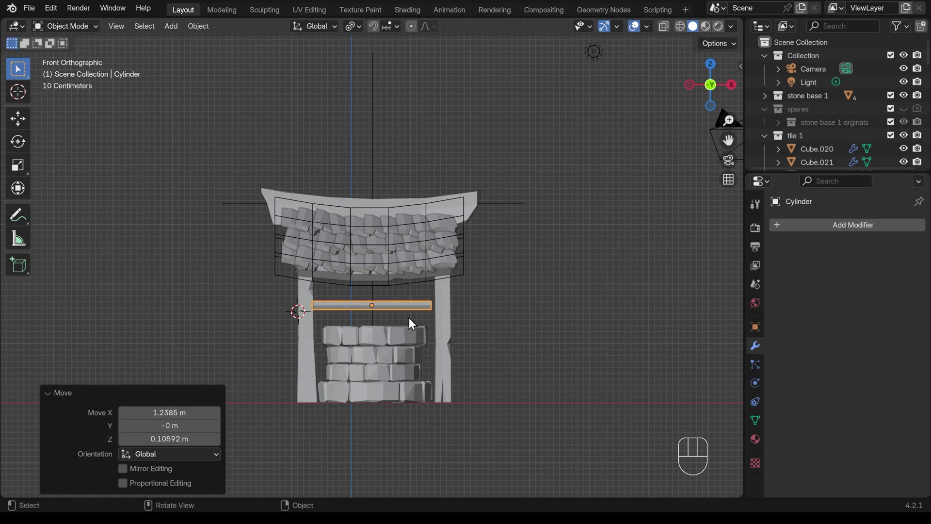
key(s)
key(x)
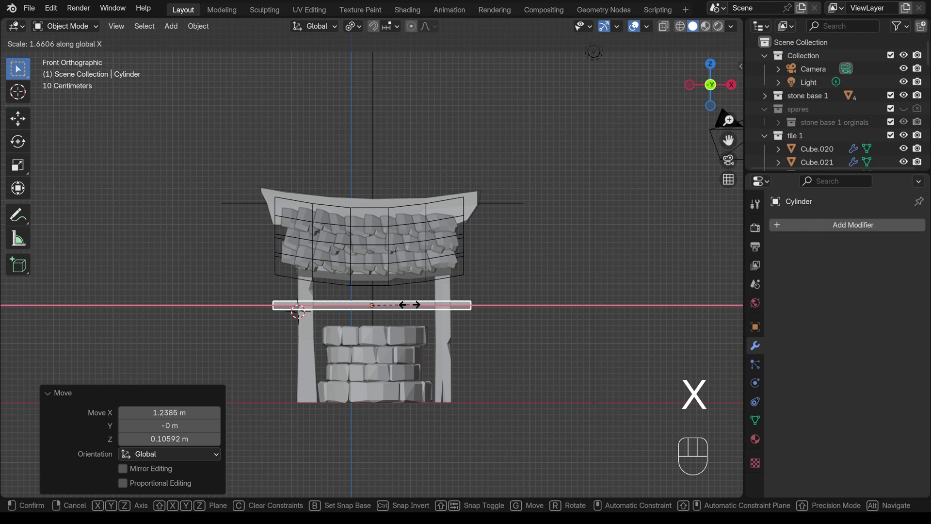
click(415, 310)
Add two loop cuts around the rod and spread them along its length
key(Tab)
key(ctrl+r)
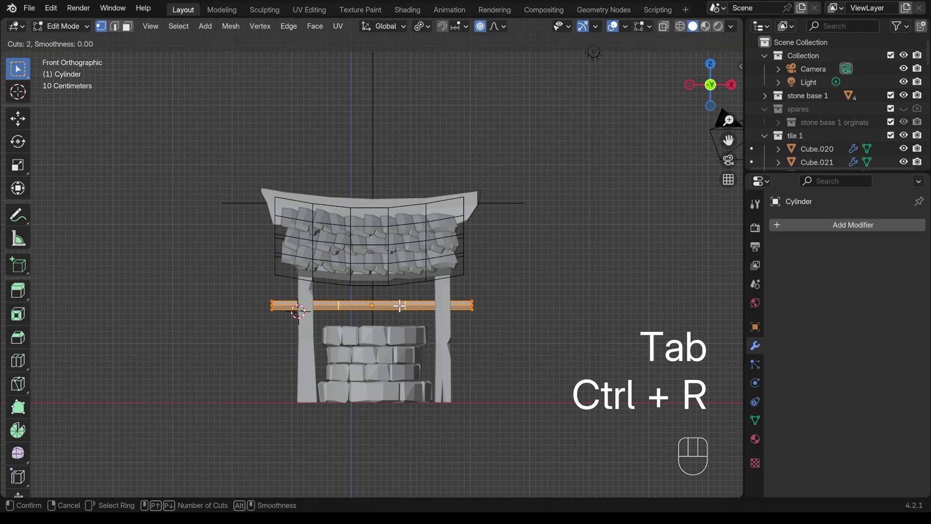
double_click(399, 302)
key(r)
click(475, 315)
drag(466, 291, 485, 320)
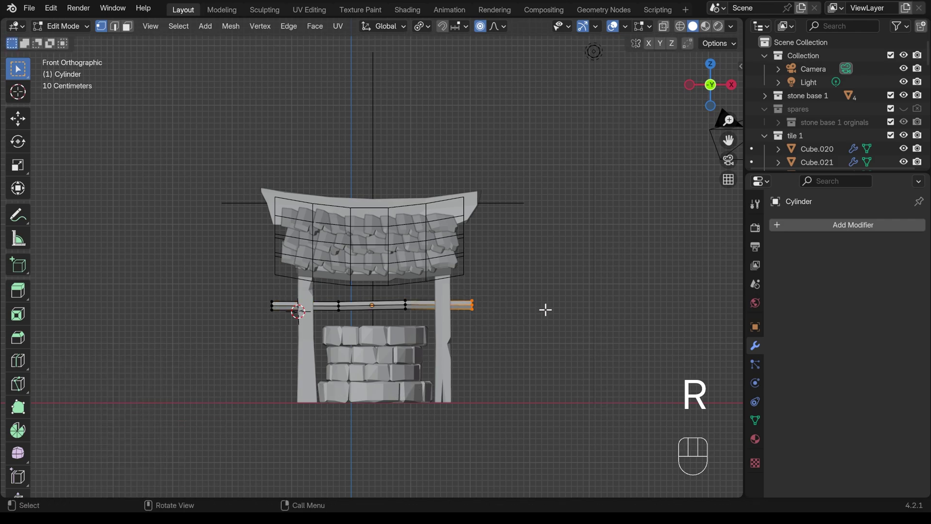
In see-through mode, scale the rod's end vertices to taper its end, with proportional editing off
key(alt+z)
key(s)
drag(536, 293, 526, 263)
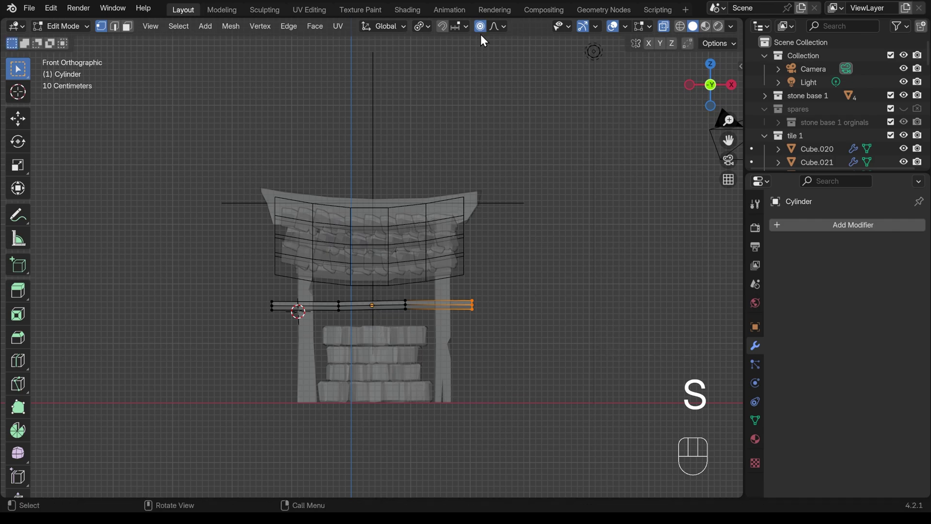
click(484, 31)
key(s)
drag(254, 290, 284, 313)
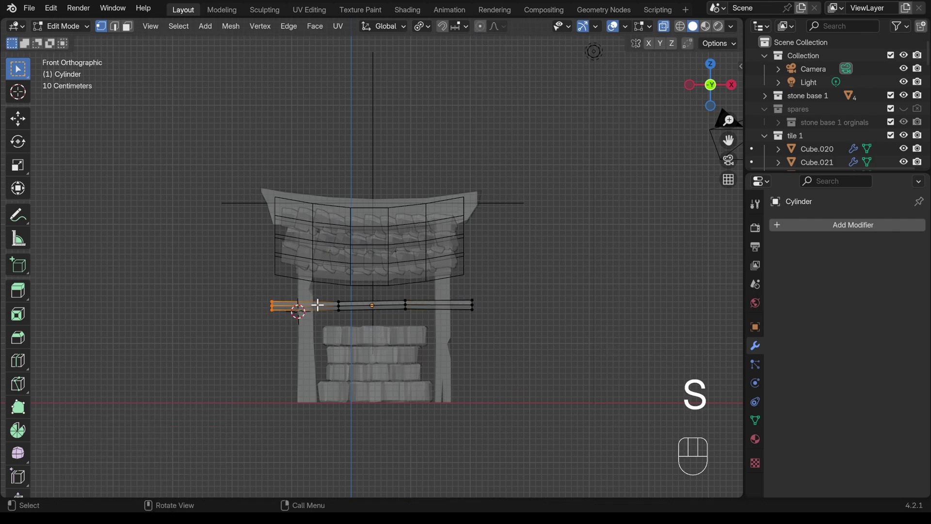
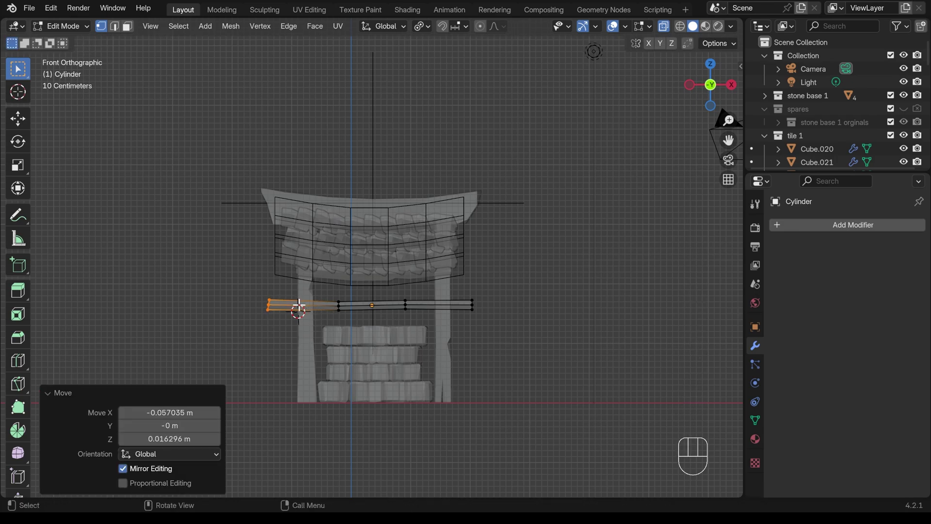
key(Tab)
Add a cube at the axle's end, shrink it small and narrow it along X into a thin block
right_click(281, 309)
key(shift+a)
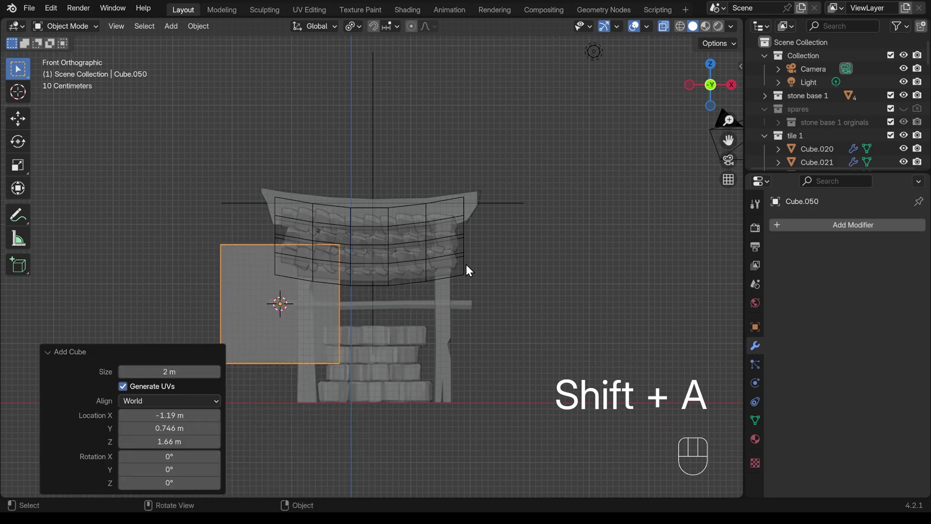
key(s)
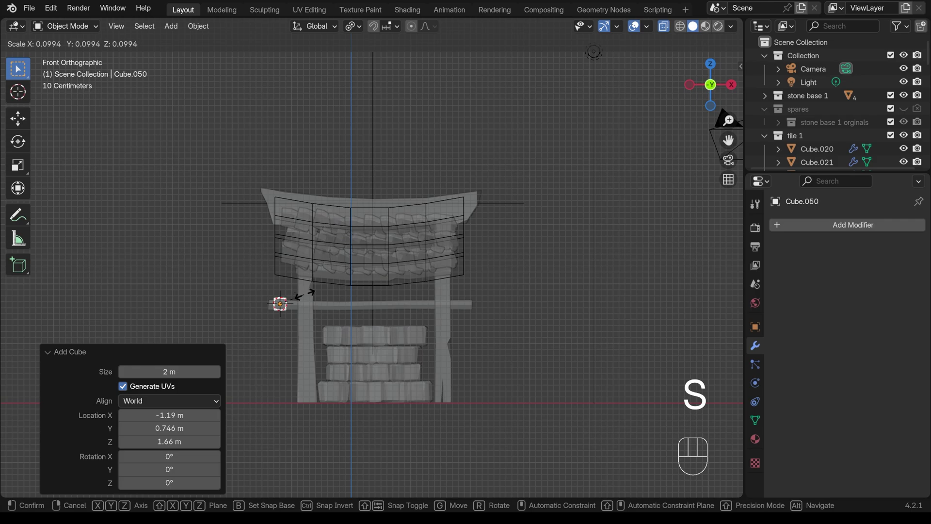
click(313, 300)
key(s)
key(x)
click(350, 299)
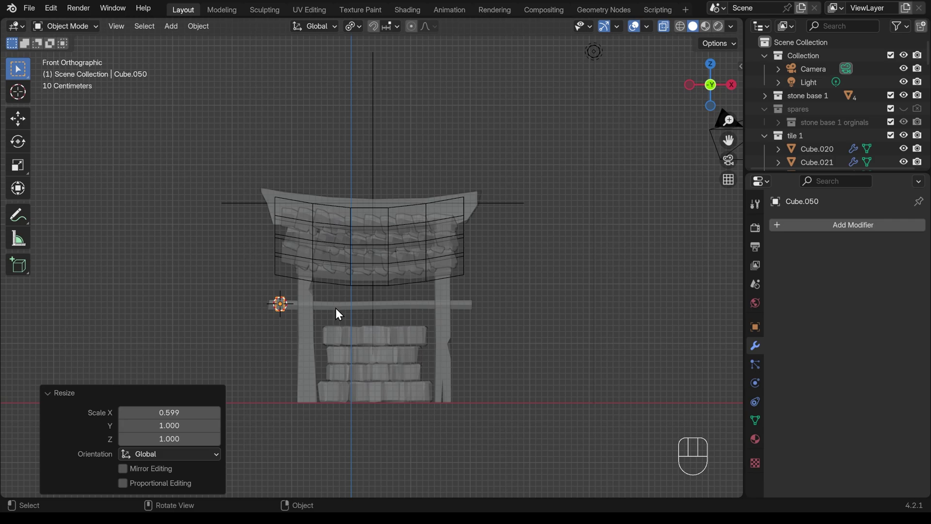
Zoom to the block and move part of its vertices along Z to make it an upright plank
key(KP_Decimal)
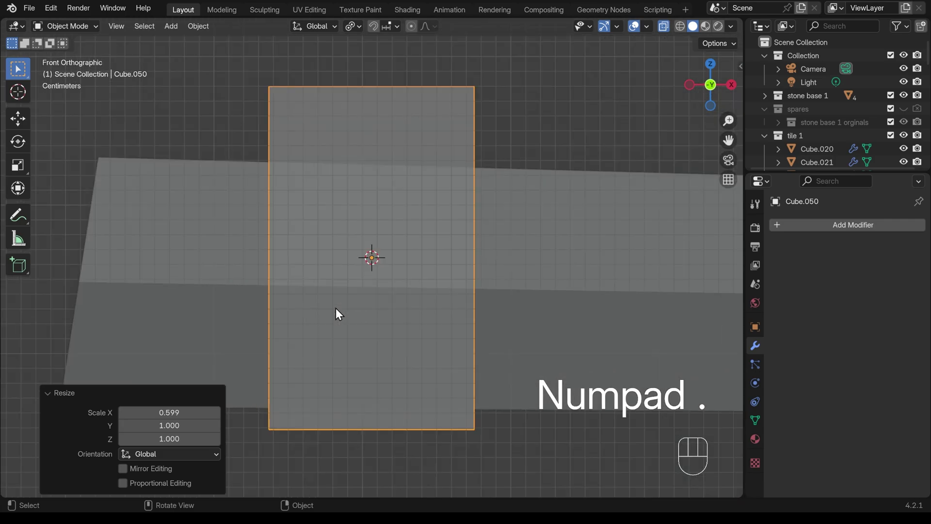
drag(116, 29, 429, 276)
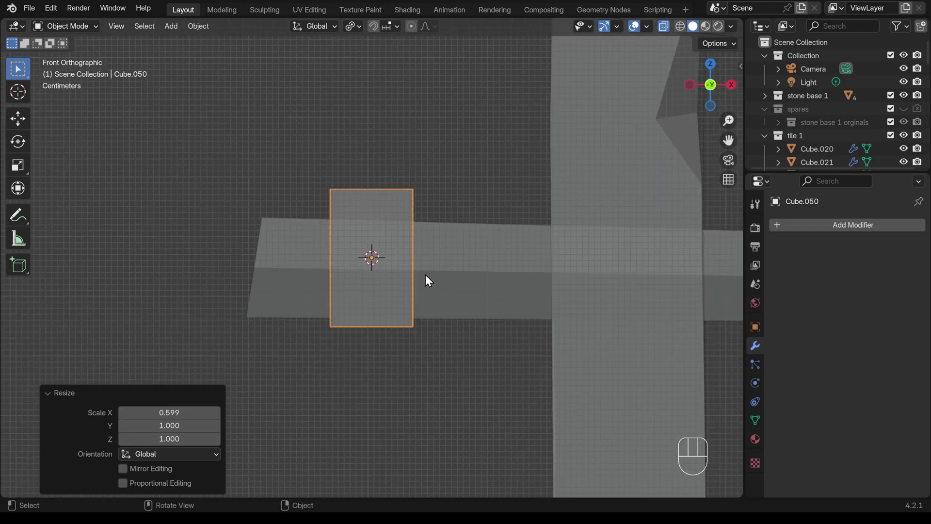
key(Tab)
click(297, 307)
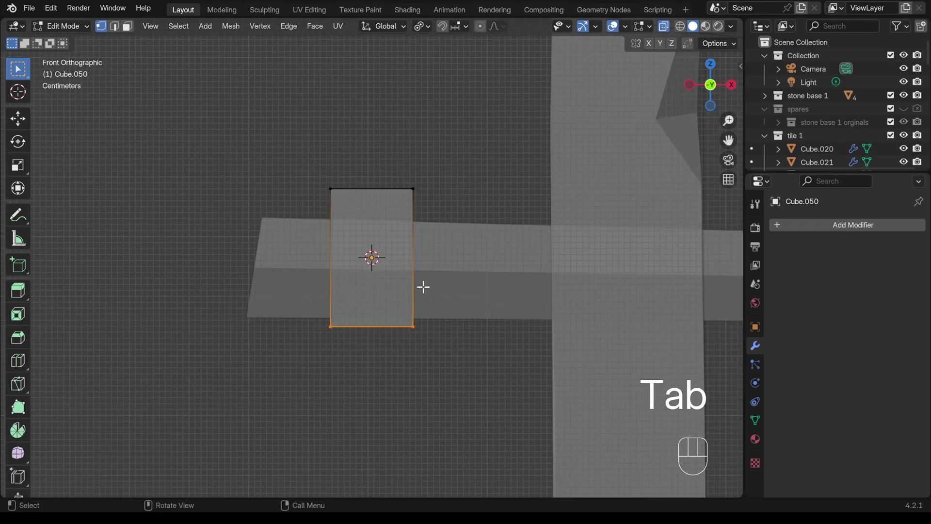
key(g)
key(z)
click(428, 482)
drag(369, 345, 420, 357)
Slide the plank along Y so it sits against the pillar beside the axle's end
key(Tab)
key(g)
key(y)
click(462, 315)
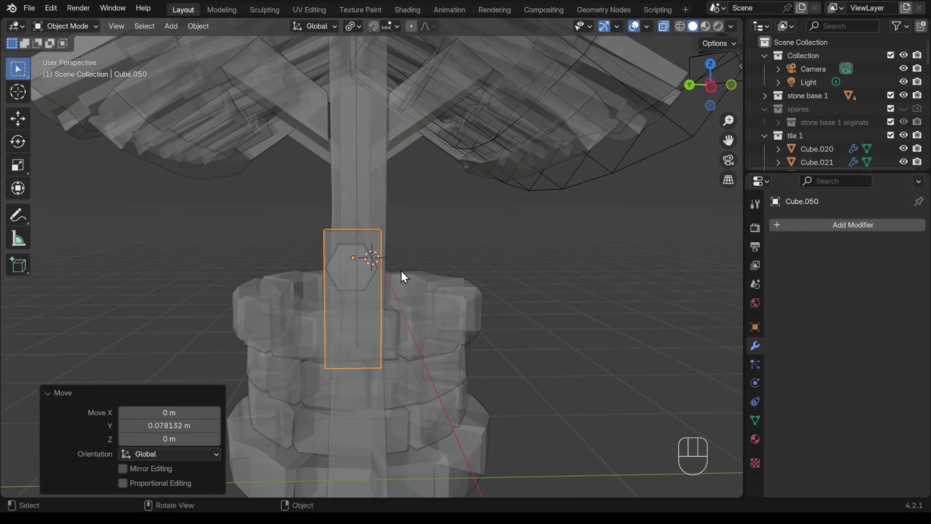
Undo stray changes, look from below and reselect the small crank block
key(ctrl+z)
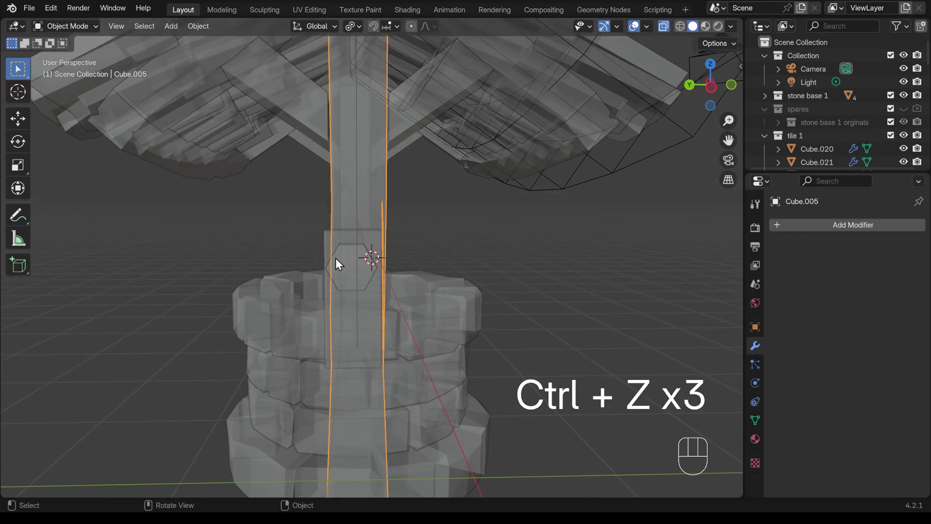
click(336, 262)
drag(346, 275, 418, 321)
click(363, 244)
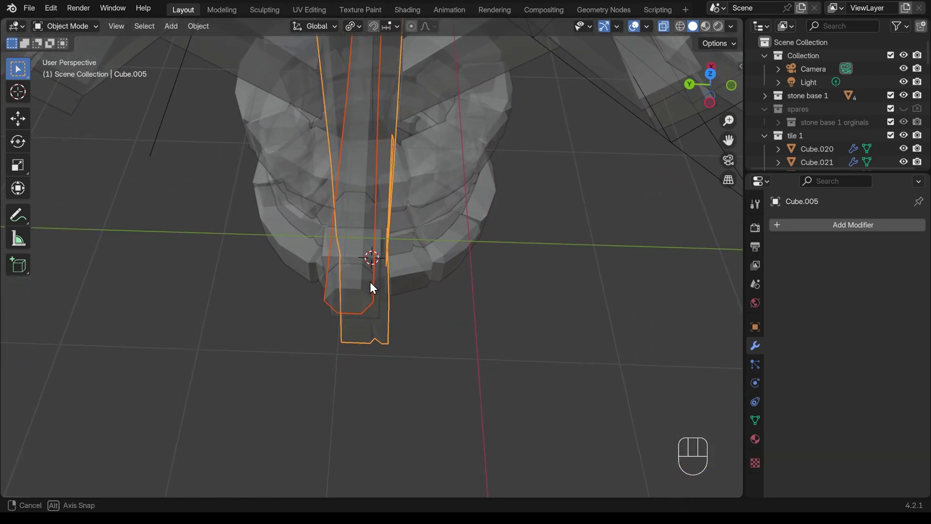
key(ctrl+z)
key(ctrl+z)
click(328, 261)
Nudge the crank block along Y into place, using see-through mode
key(g)
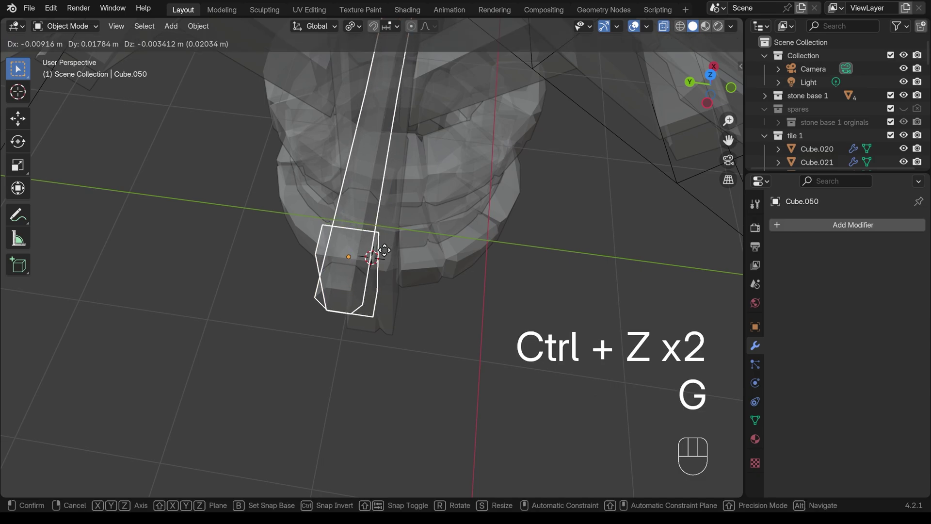
key(y)
key(alt+z)
key(g)
key(y)
click(385, 258)
Scale the arm's edge loops along Y so it narrows at one end and widens at the other
key(Tab)
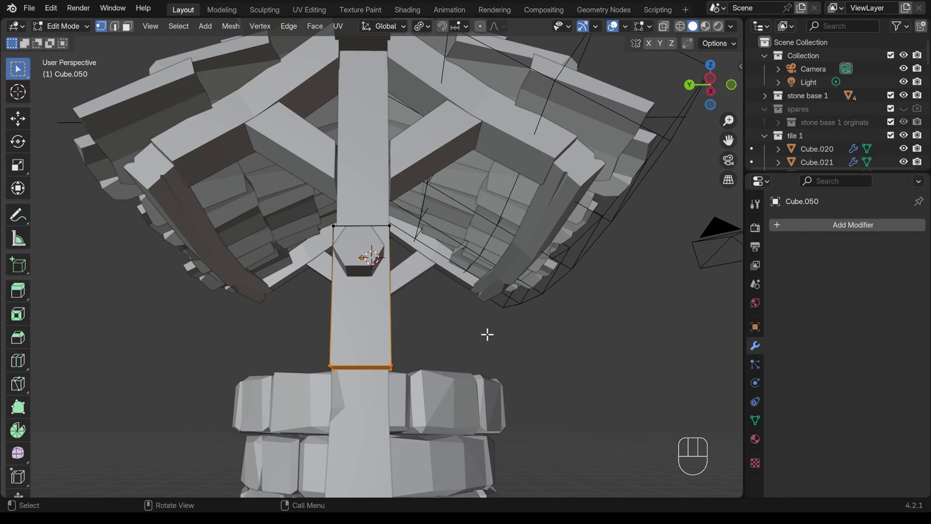
key(s)
key(y)
click(439, 332)
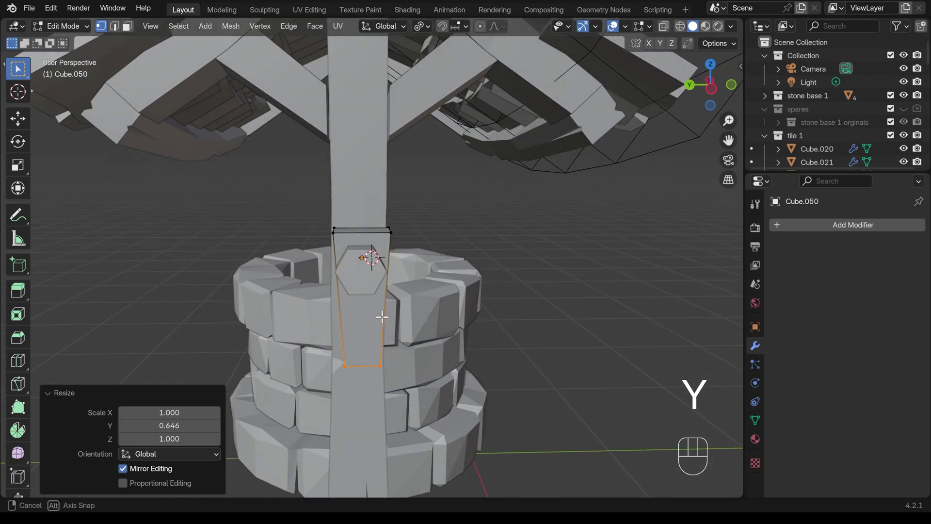
key(s)
key(y)
click(482, 223)
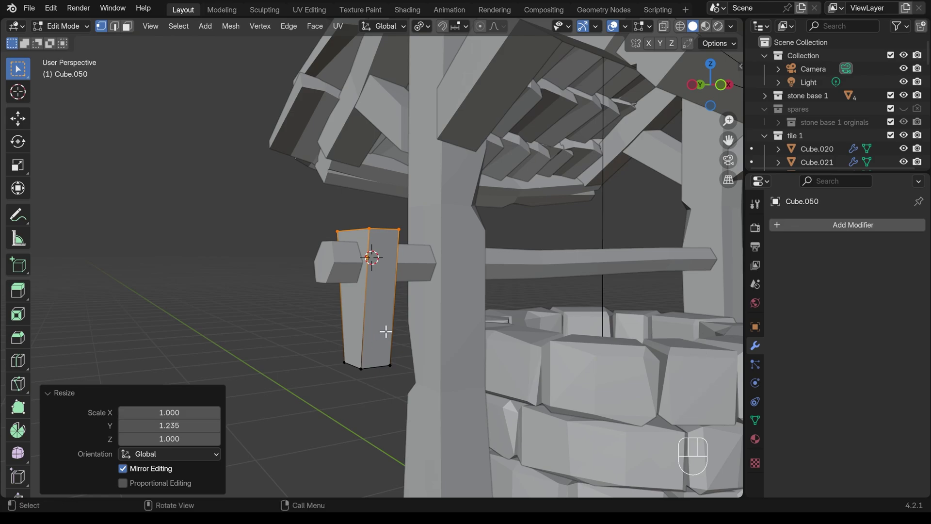
Add an edge loop through the arm's middle and scale the loops along Z for a taller profile
key(ctrl+r)
double_click(365, 232)
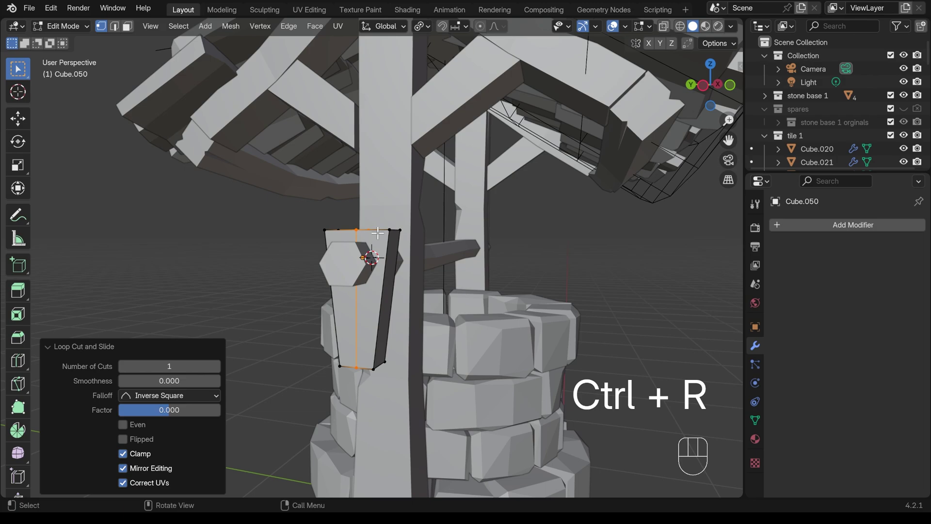
key(s)
key(z)
click(408, 231)
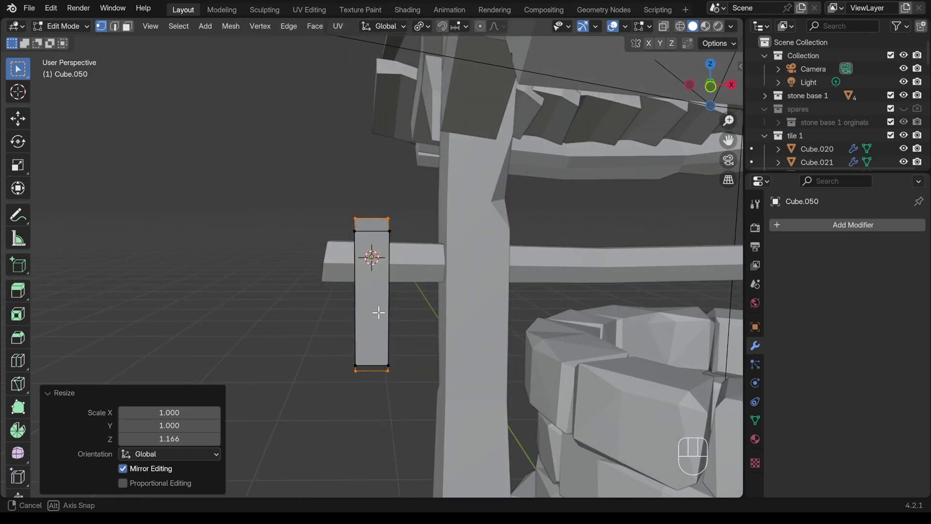
Add a small six-sided cylinder lying sideways at the crank arm's lower end
key(Tab)
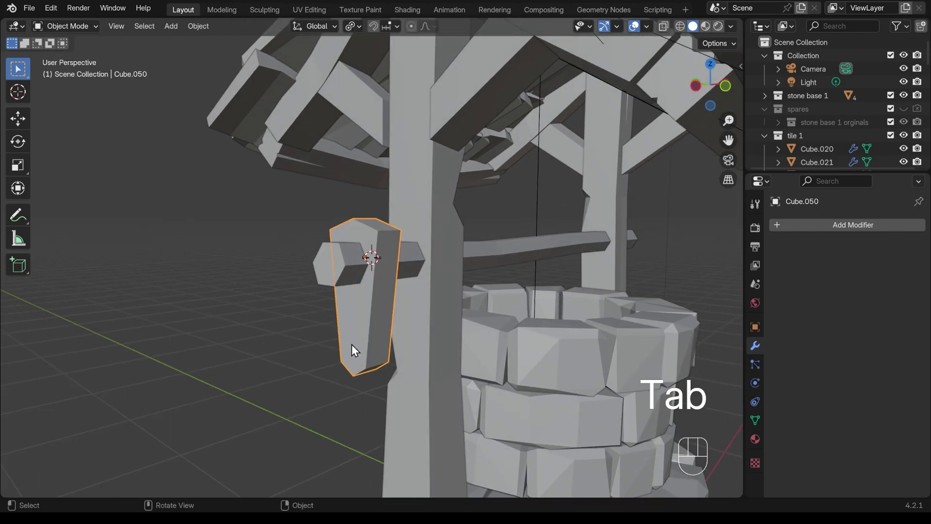
middle_click(354, 350)
key(shift+a)
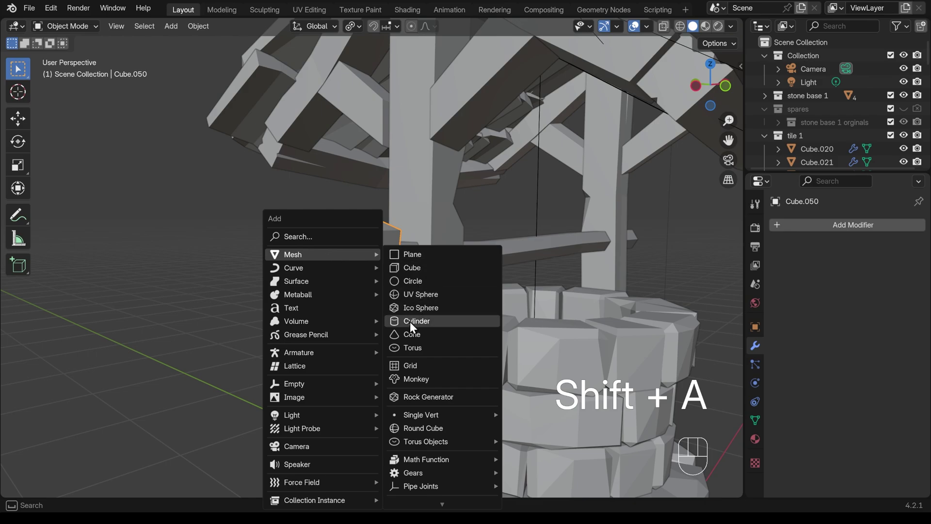
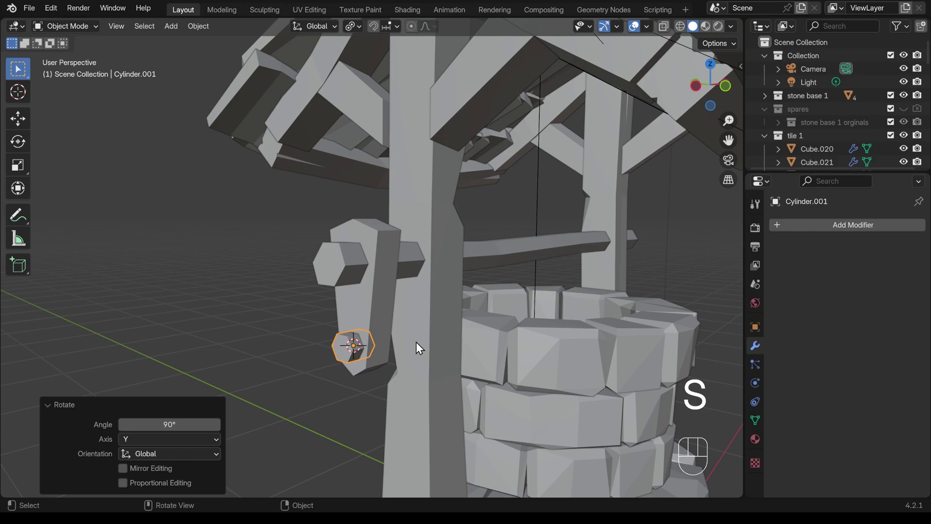
key(s)
click(432, 343)
Stretch the cylinder along X into a short crank handle
key(s)
key(x)
drag(499, 330, 518, 359)
key(s)
key(x)
click(446, 345)
key(Tab)
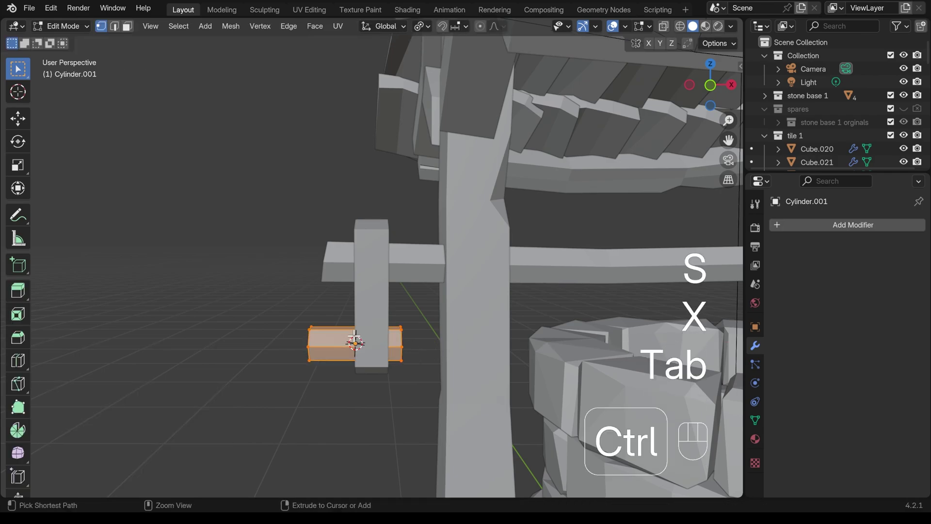
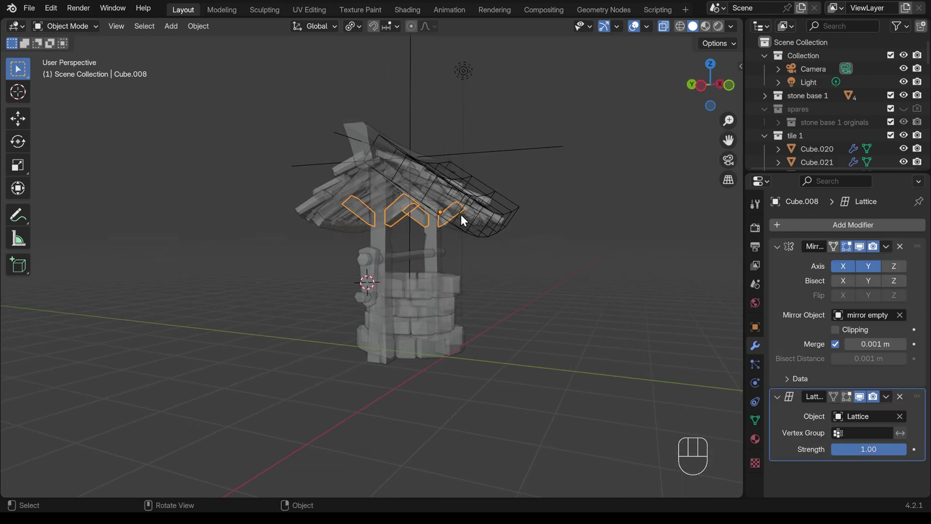
Duplicate the roof bracket lower down and remove its Mirror and Lattice modifiers
key(shift+d)
key(z)
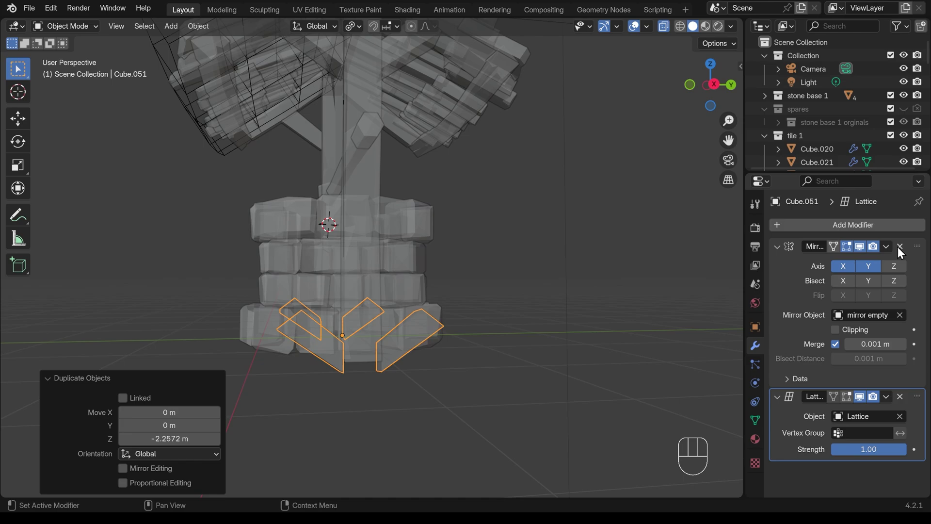
click(901, 250)
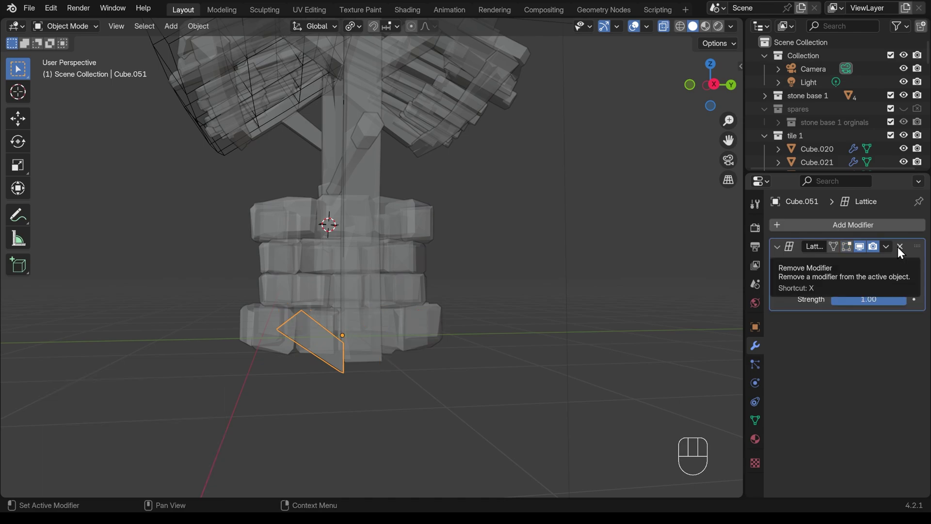
click(906, 251)
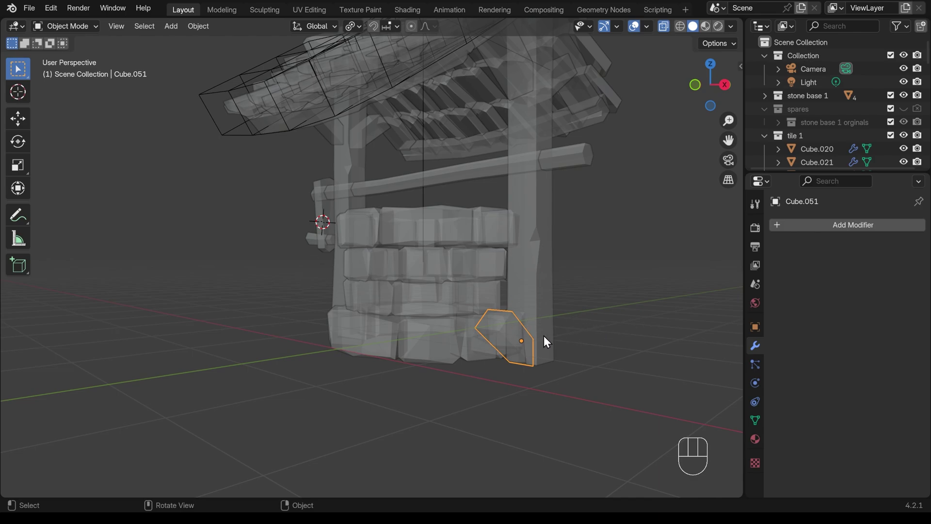
Rotate the copy on Y, first 90° then redone as 180°
key(r)
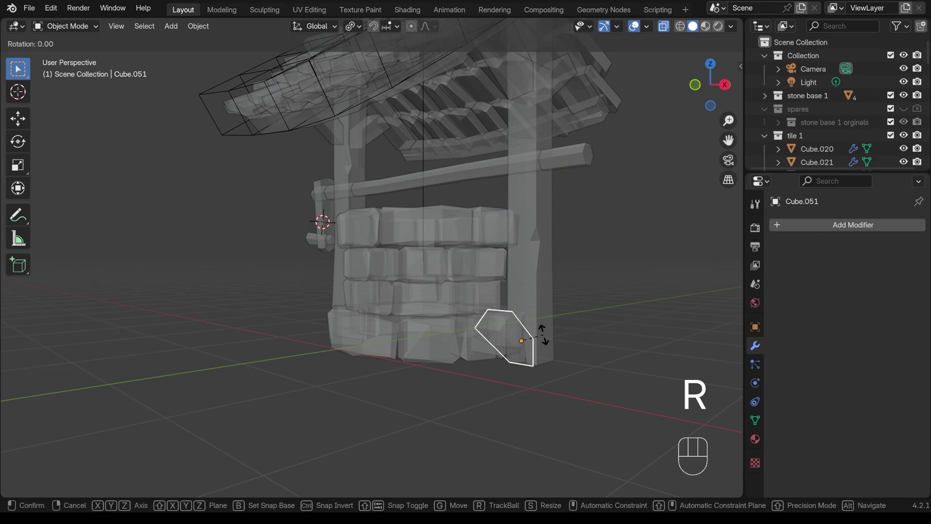
key(y)
key(9)
key(0)
key(Return)
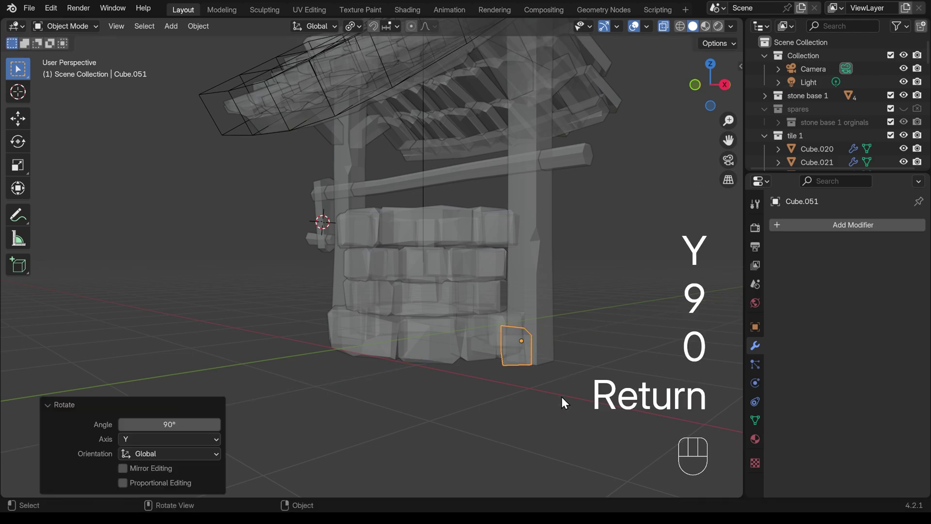
key(ctrl+z)
key(r)
key(y)
key(1)
key(8)
key(0)
key(Return)
From the side view, move and rotate the piece's vertices to stand it as a plank at the post's foot
key(KP_3)
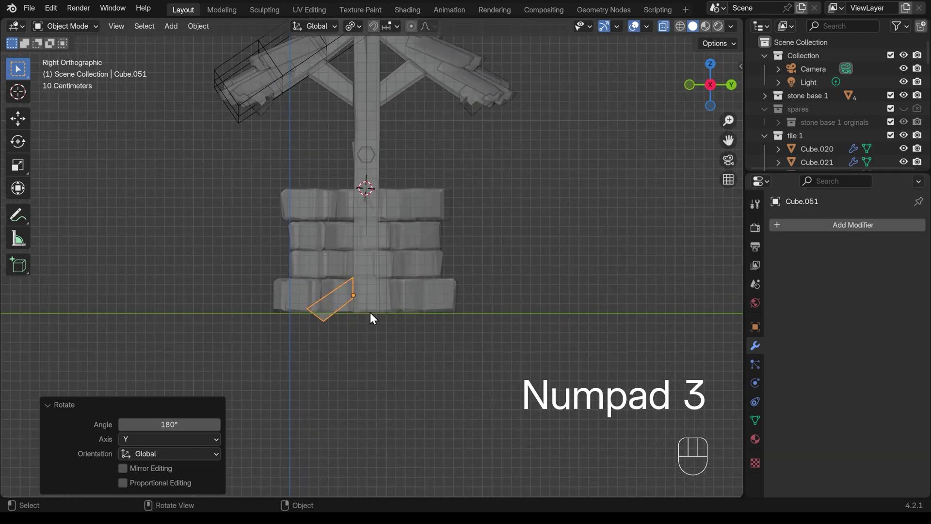
key(Tab)
key(g)
click(361, 299)
key(g)
key(r)
key(g)
key(r)
double_click(408, 305)
key(g)
key(g)
click(368, 311)
key(Tab)
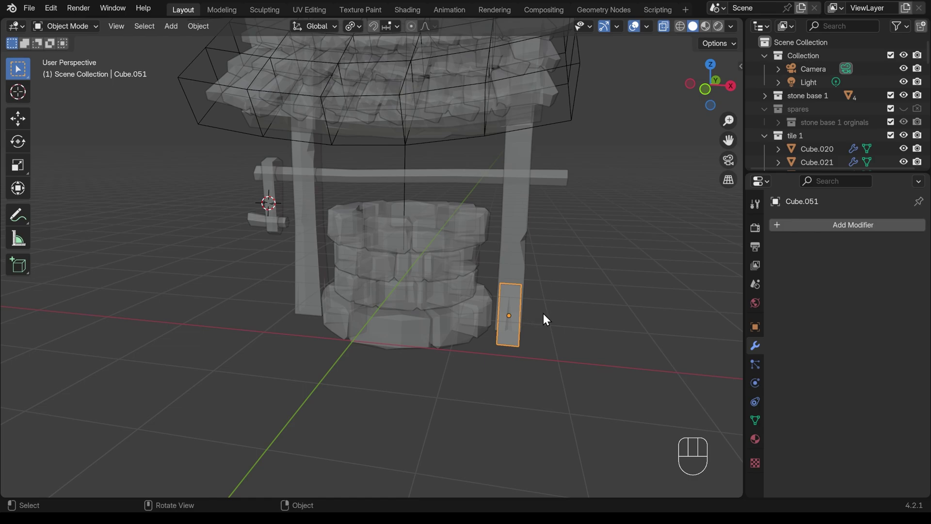
From the top view, duplicate the plank to the well's corner, turn it 180° on Z and slide it along X
key(KP_7)
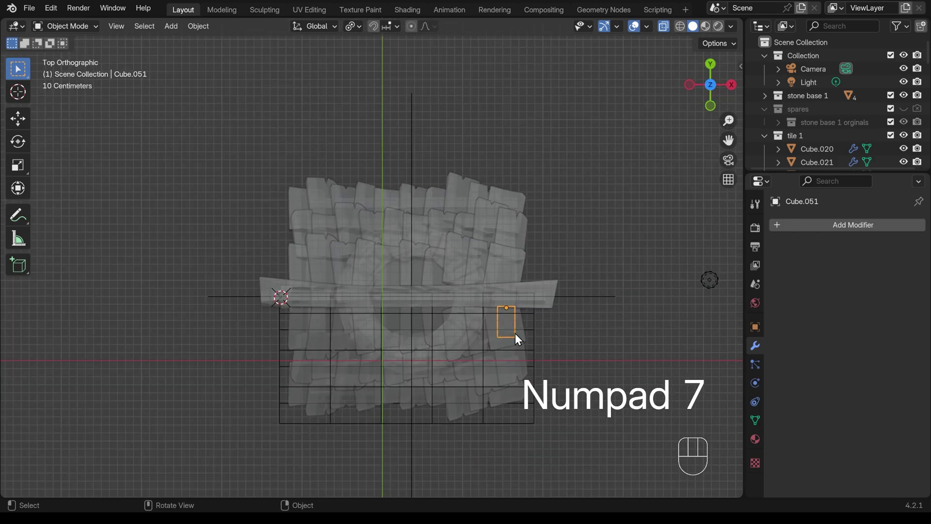
key(shift+d)
drag(309, 312, 357, 300)
key(r)
key(1)
key(8)
key(0)
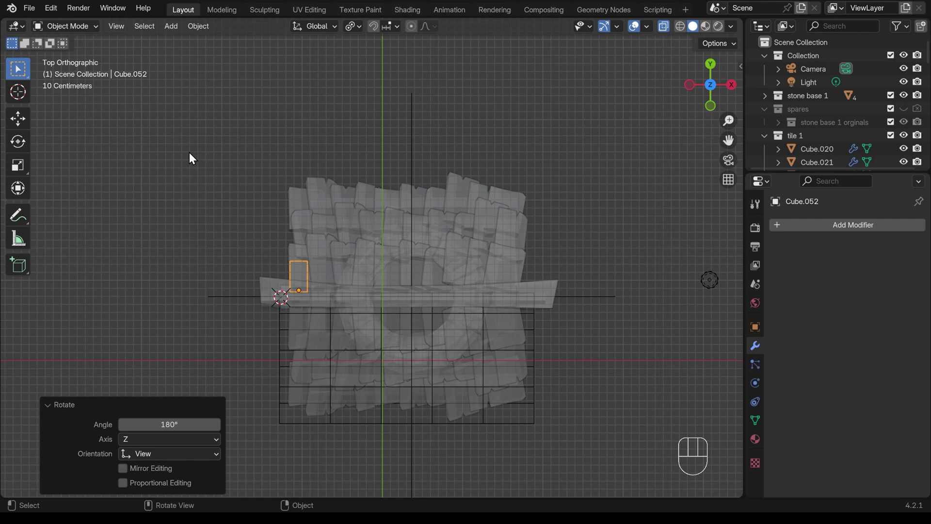
key(g)
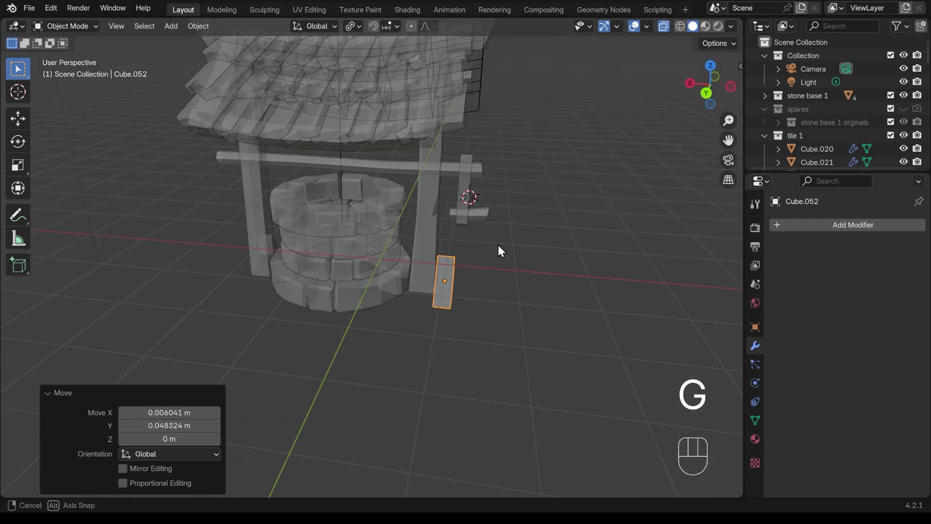
key(g)
key(x)
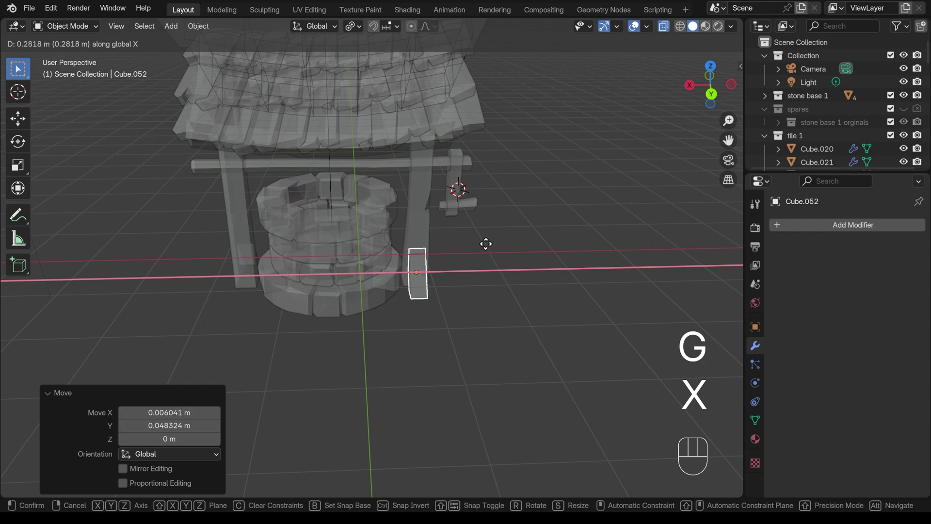
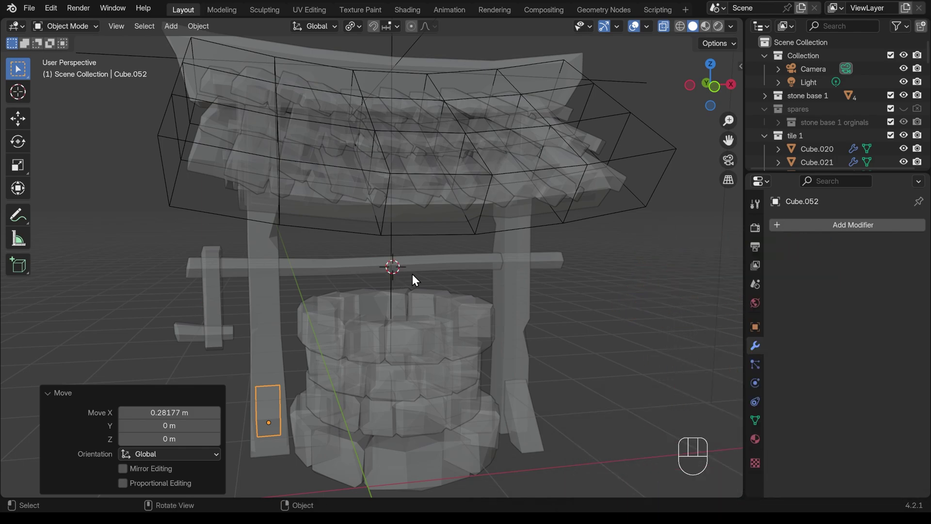
Add a new cylinder under the roof and shrink its radius while keeping its height
key(alt+z)
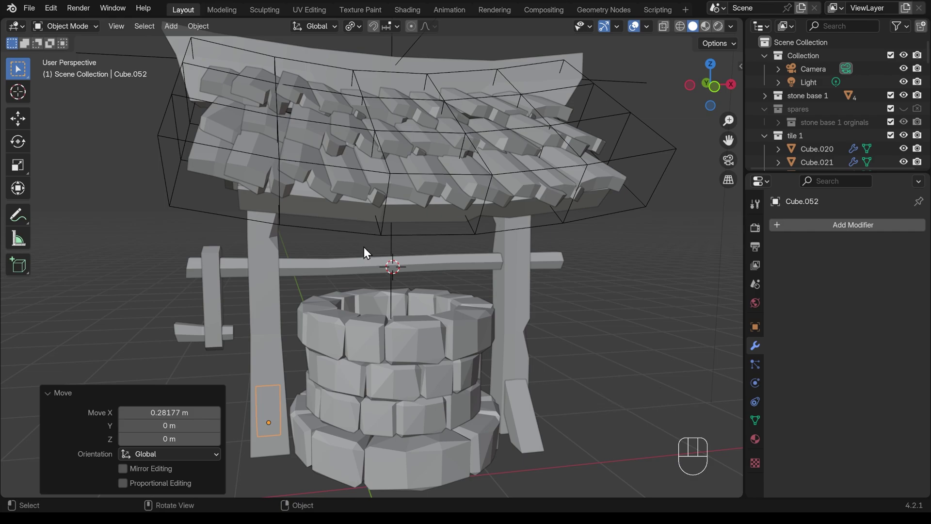
key(shift+a)
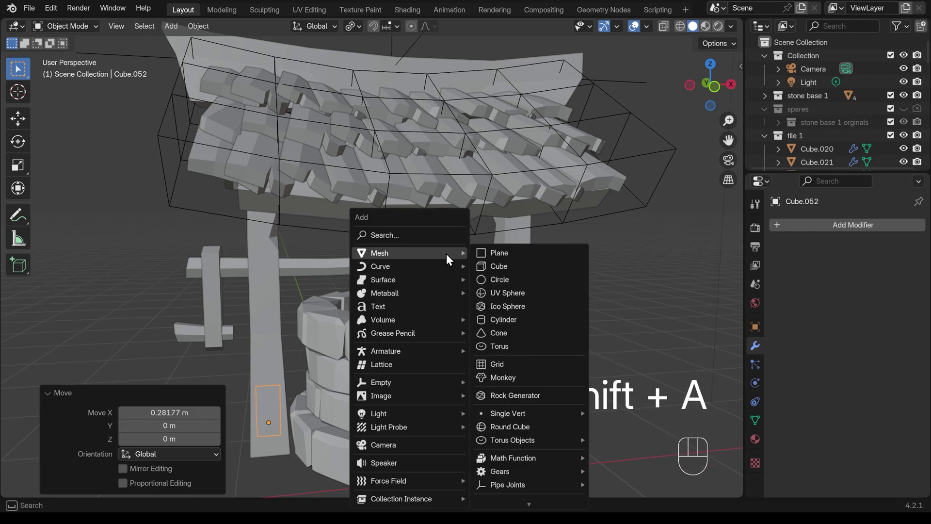
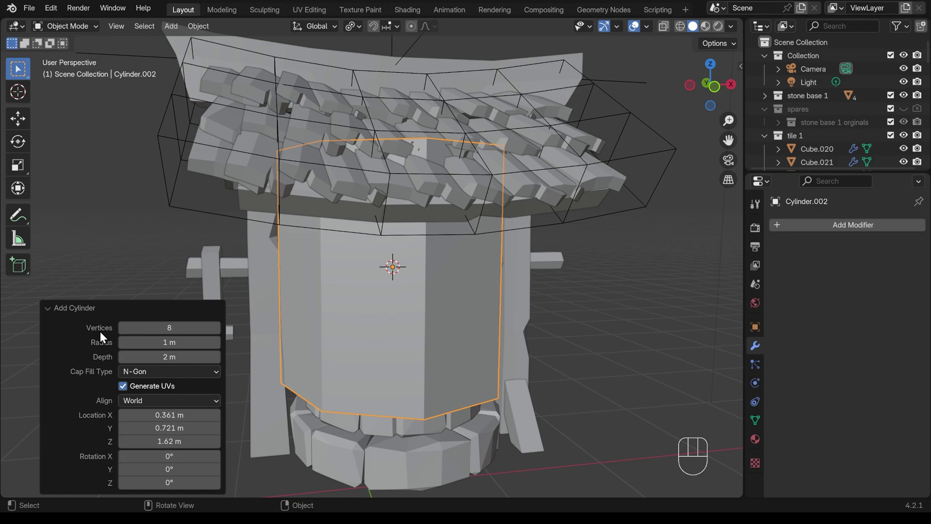
key(s)
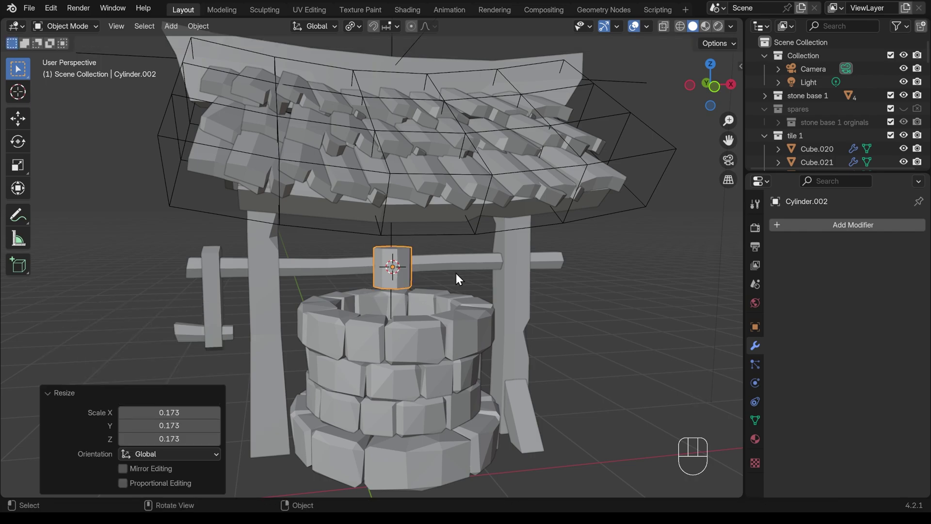
key(s)
key(shift+z)
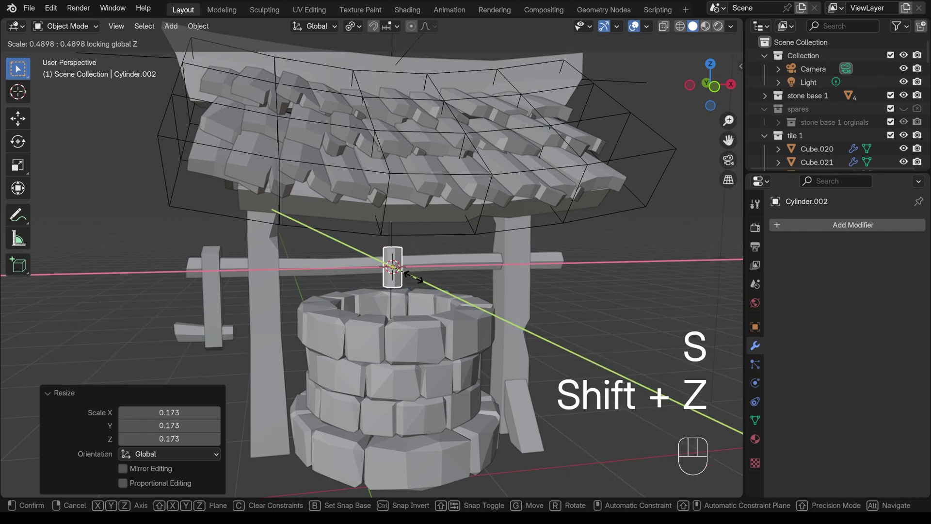
drag(427, 279, 393, 284)
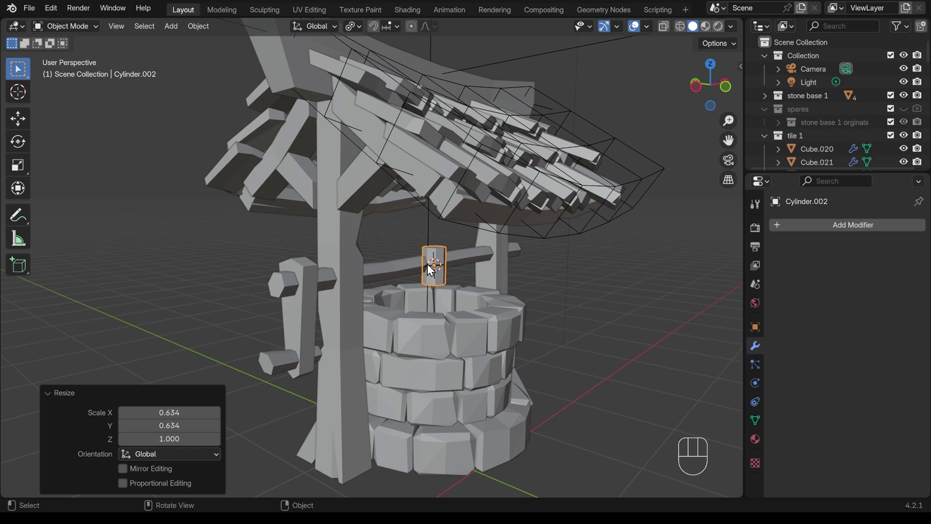
Rotate the cylinder 90° about Y so it lies sideways along the axle
key(r)
key(y)
key(9)
key(0)
key(Return)
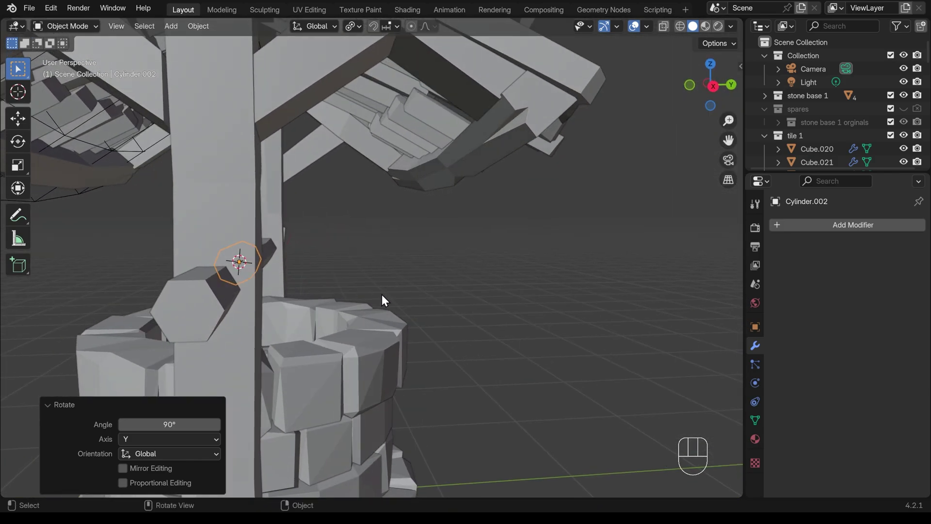
From front view, stretch the cylinder along X, tilt it to match and move it down onto the crank axle
key(KP_3)
key(g)
key(s)
click(289, 276)
drag(259, 301, 402, 303)
key(KP_1)
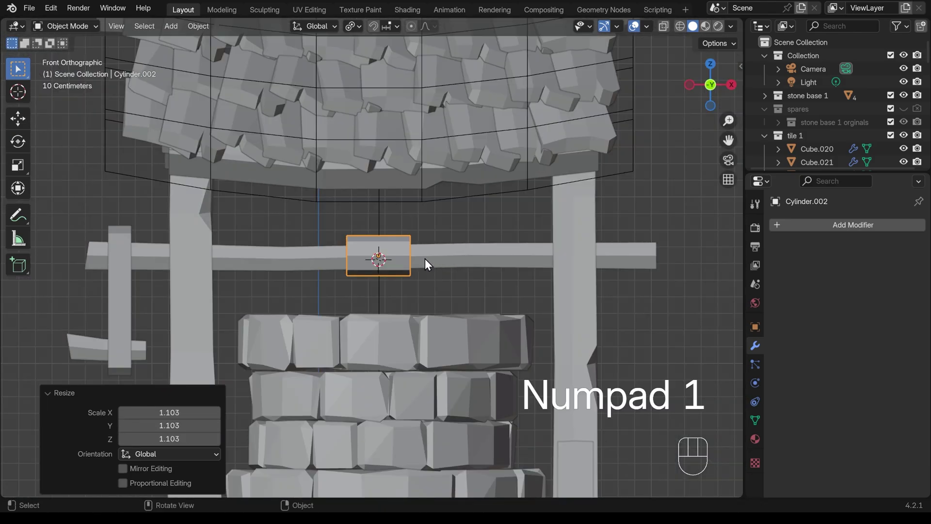
key(s)
key(x)
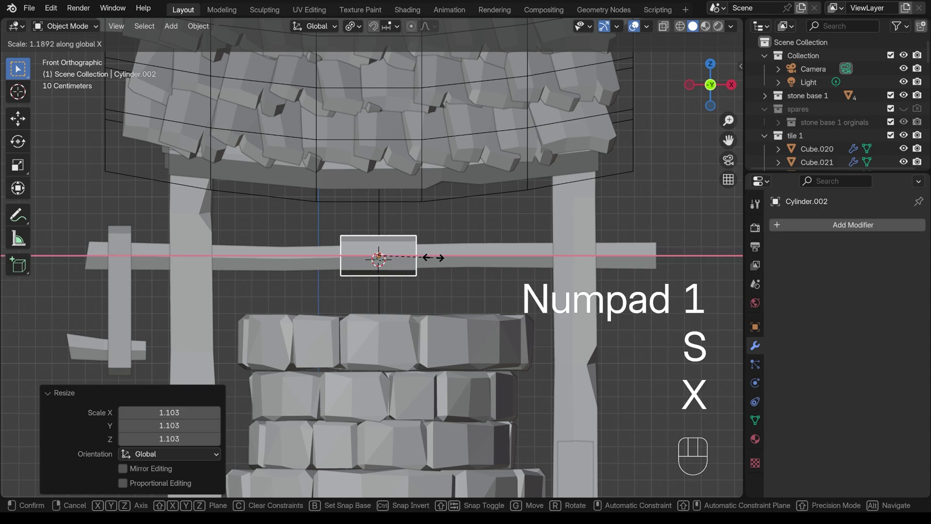
key(r)
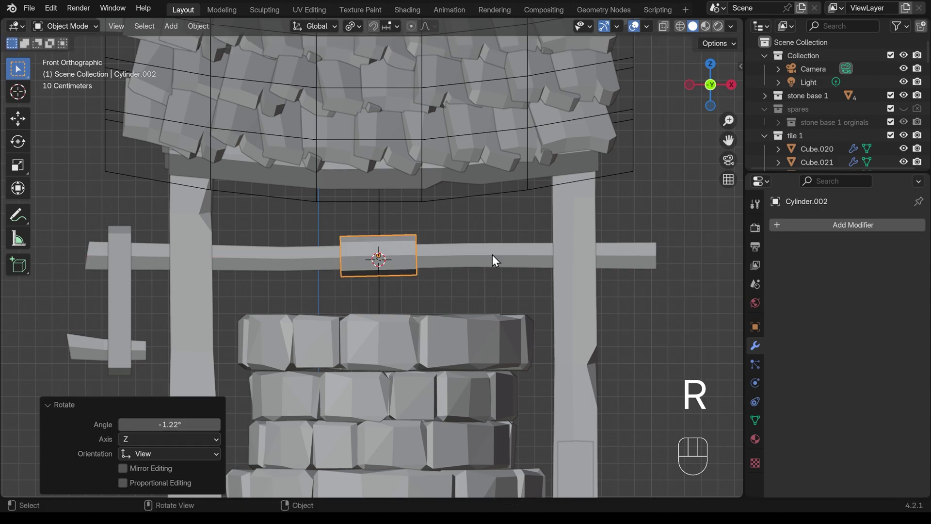
key(g)
drag(496, 257, 217, 269)
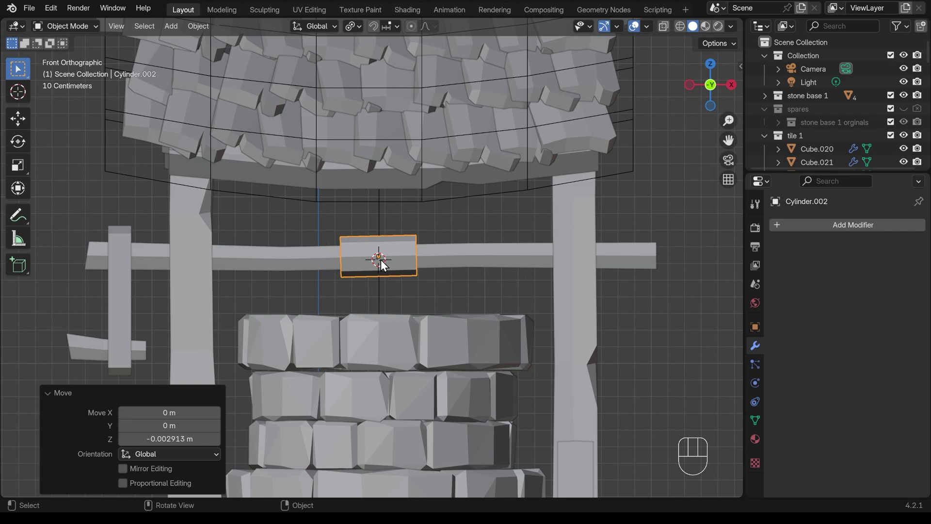
In Edit Mode add edge loops around the axle cylinder, then more loops between them
key(Tab)
key(ctrl+r)
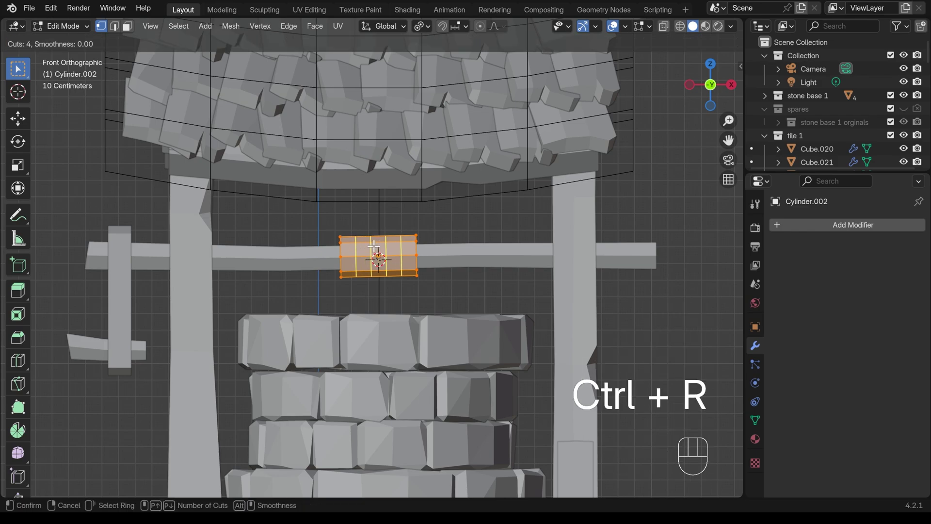
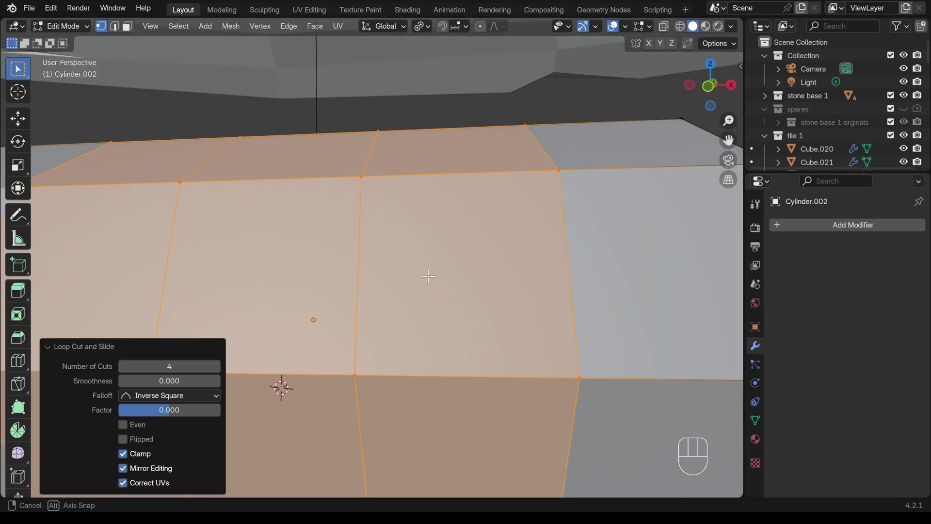
key(KP_Decimal)
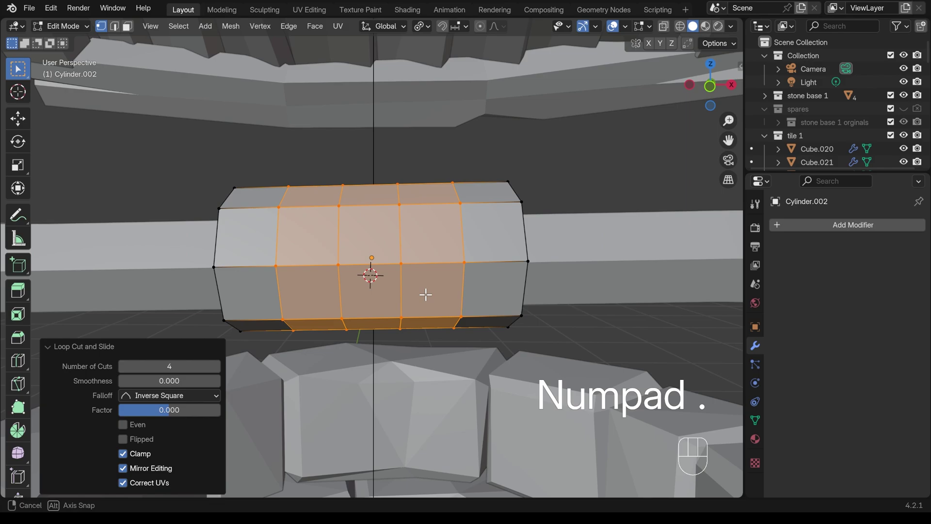
click(119, 35)
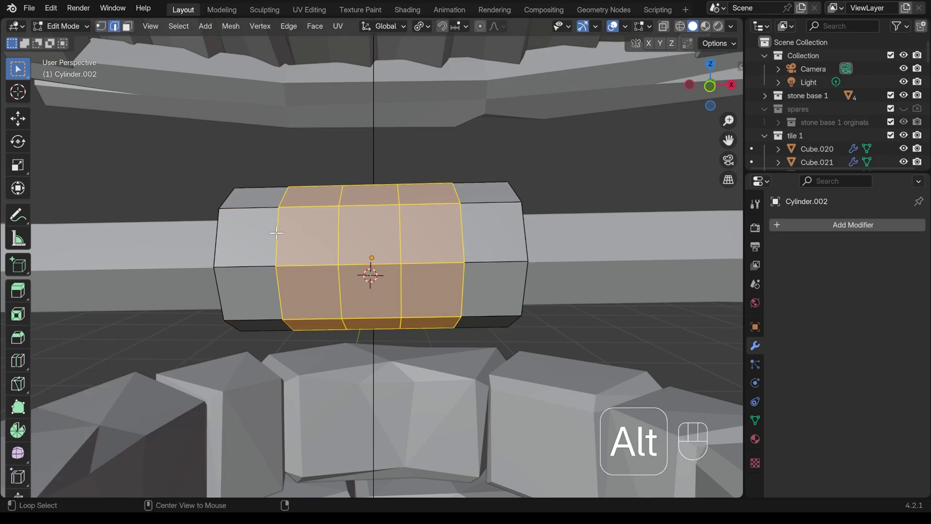
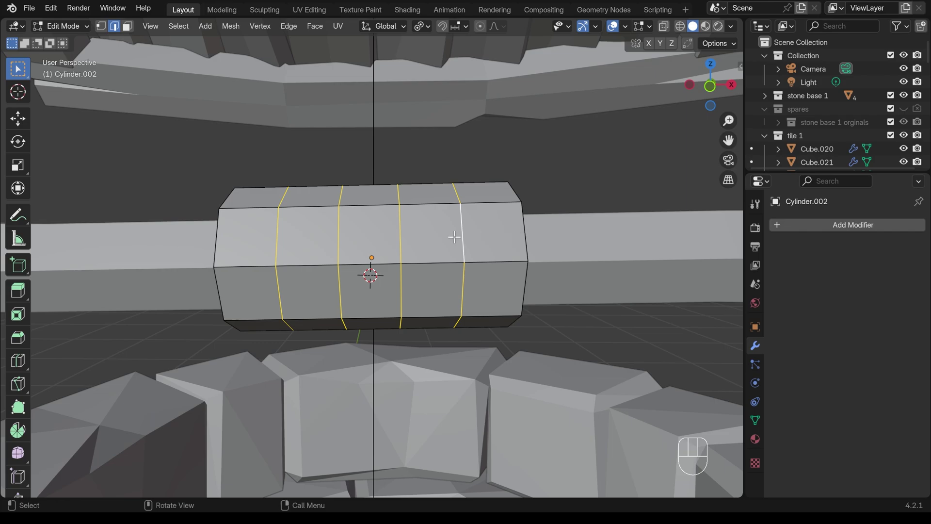
key(ctrl+b)
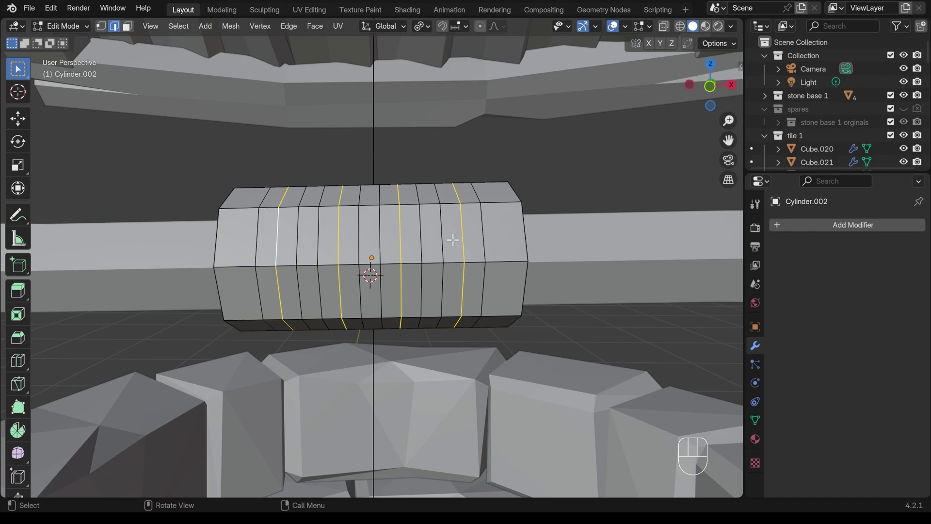
Scale alternate edge rings inward (locked lengthwise) to form the spool's grooves
key(s)
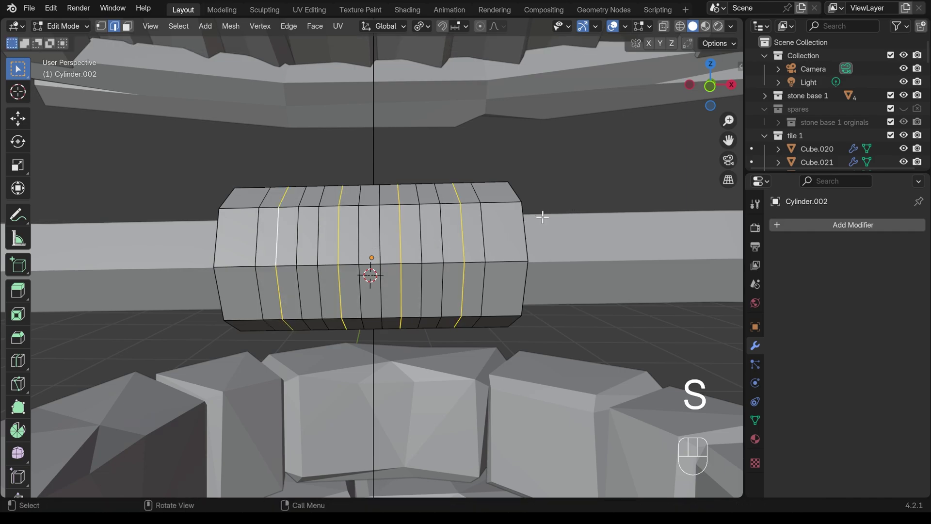
drag(424, 35, 463, 202)
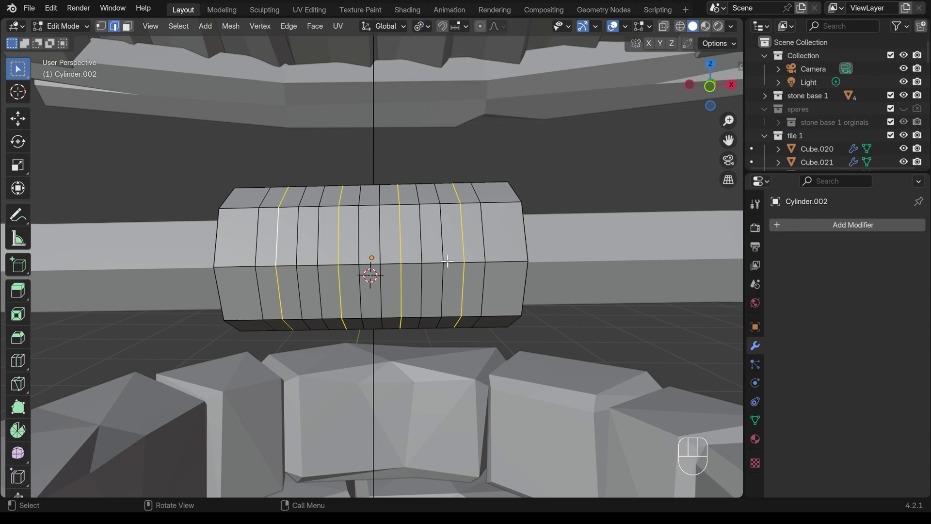
drag(427, 36, 440, 97)
key(s)
key(shift+x)
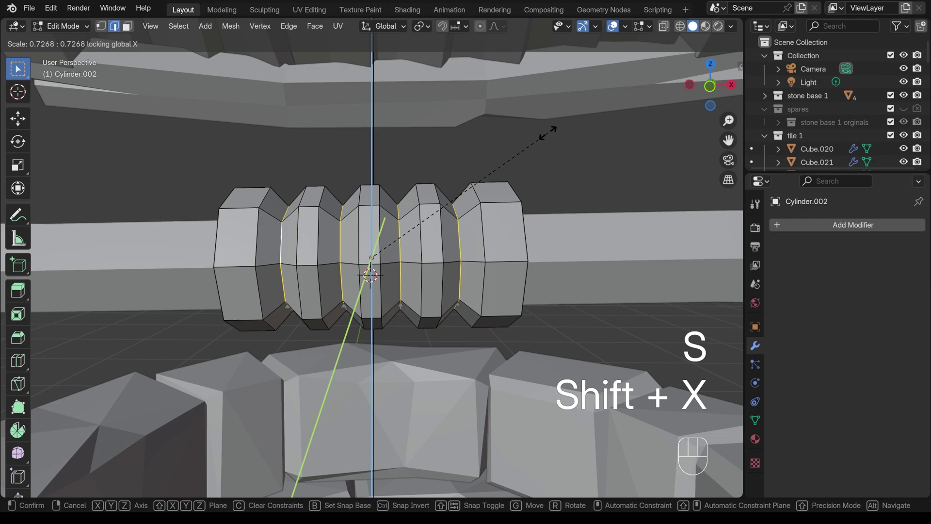
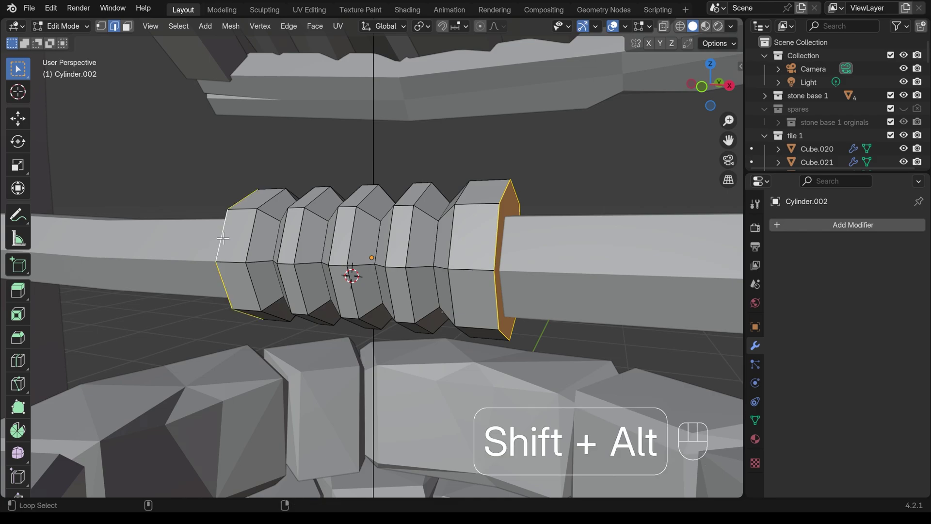
Bevel the spool's end edges and widen the bevel
key(ctrl+b)
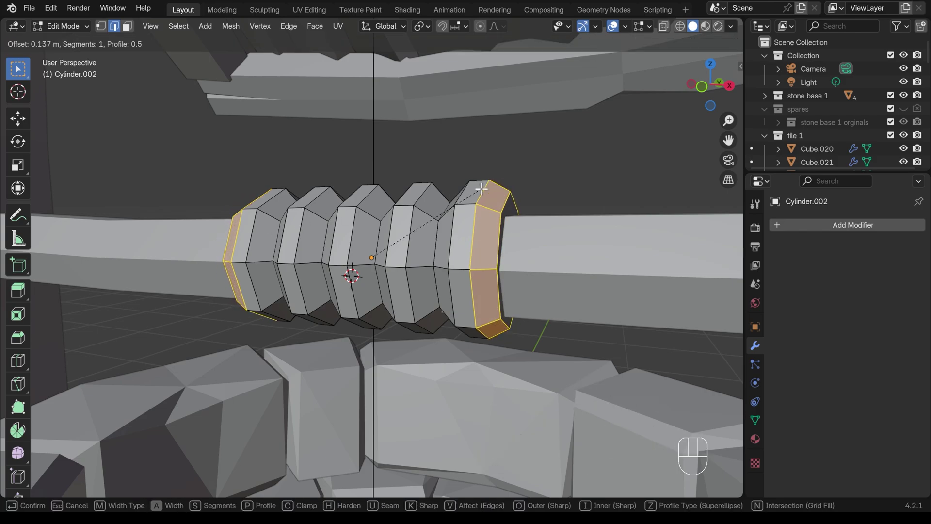
drag(481, 185, 484, 201)
middle_click(462, 221)
Select the whole spool mesh, try a vertex Randomize and undo it
key(Tab)
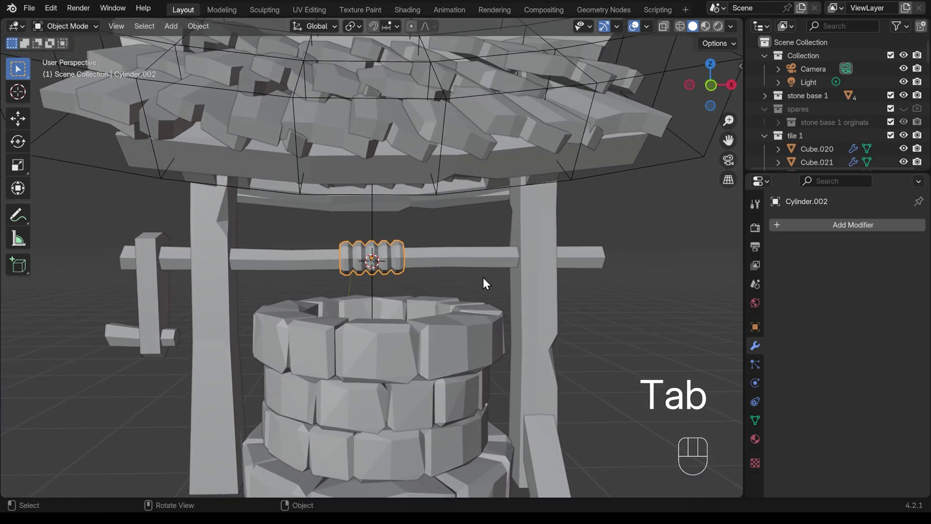
key(Tab)
key(a)
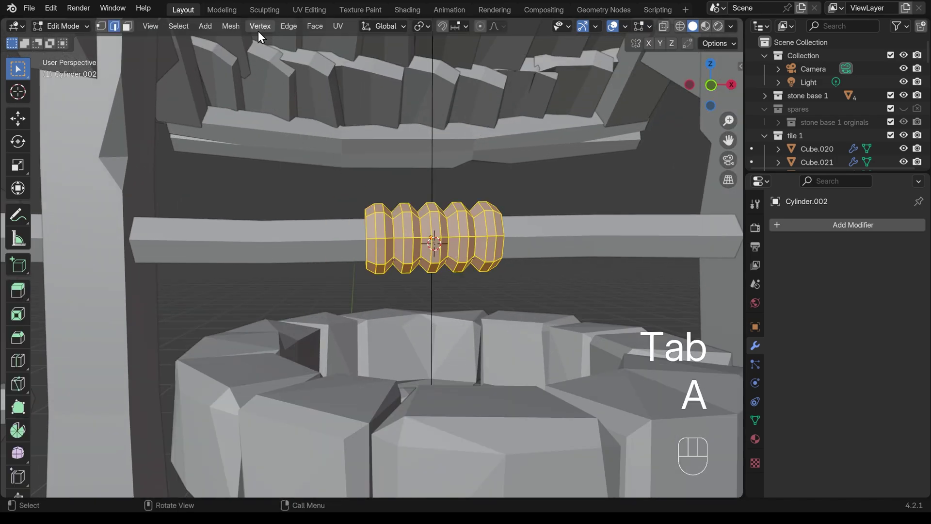
drag(238, 31, 385, 164)
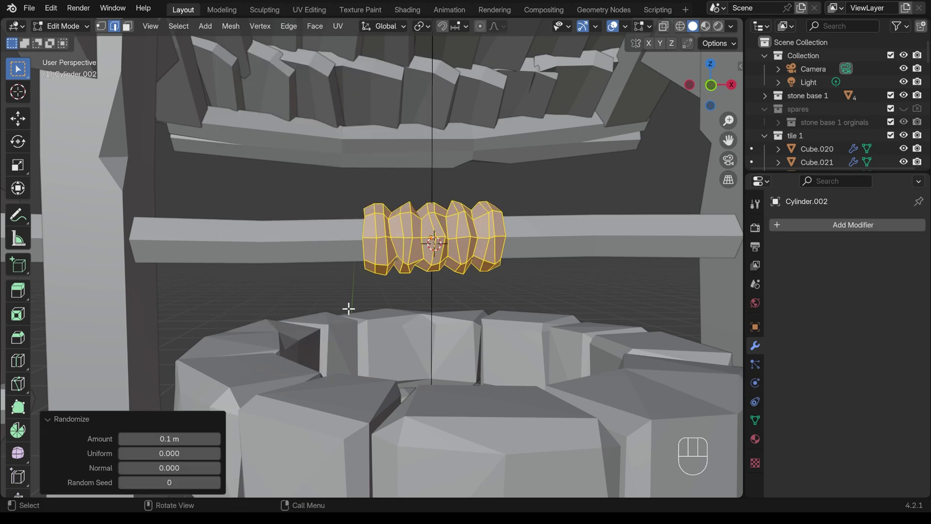
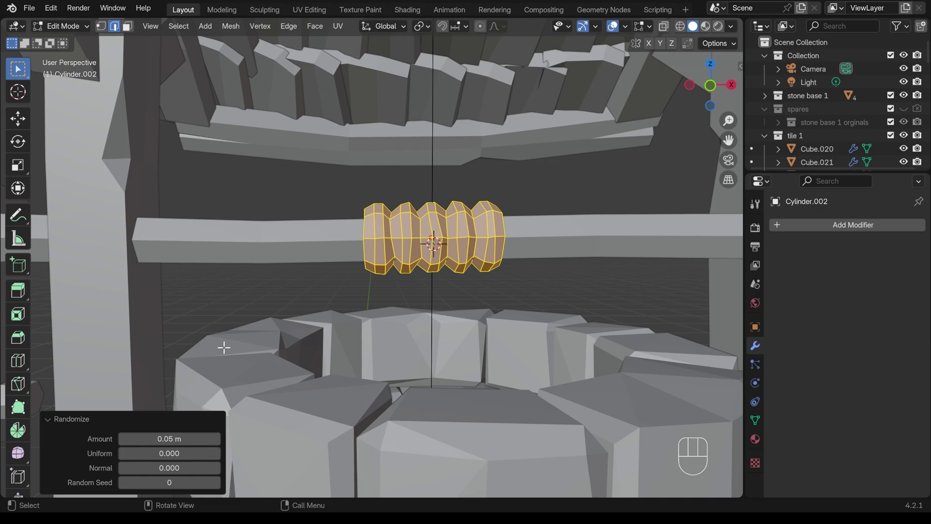
key(ctrl+Escape)
key(ctrl+z)
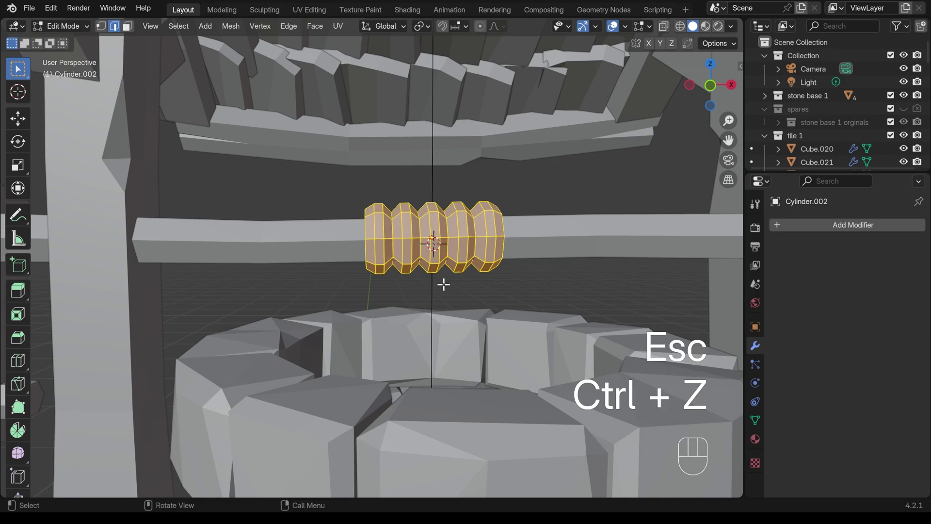
Apply the spool's scale, then Randomize all its vertices at 0.01 m and leave Edit Mode
key(Tab)
key(ctrl+a)
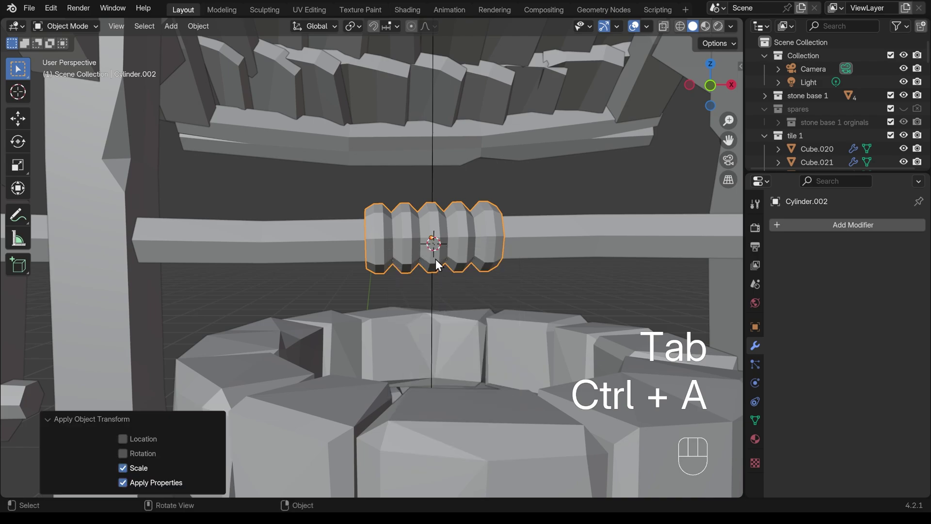
key(ctrl+z)
key(Tab)
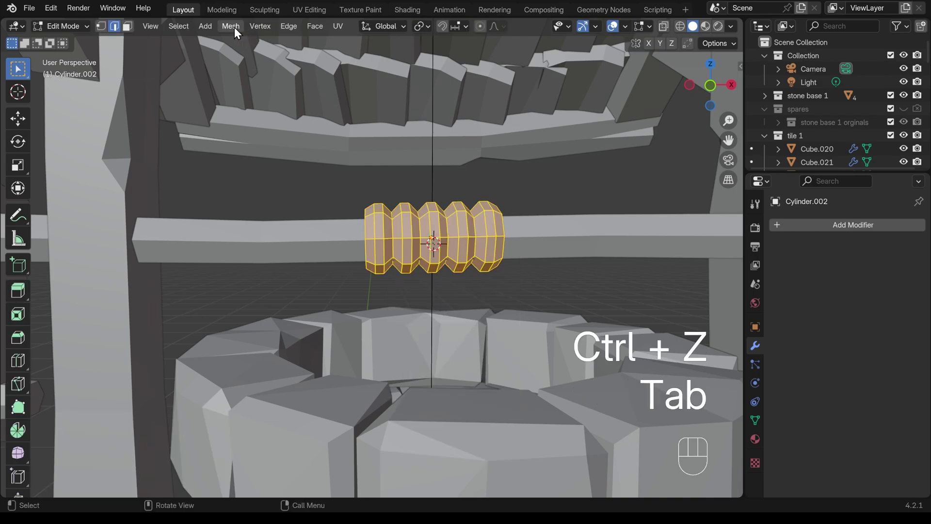
drag(239, 32, 361, 166)
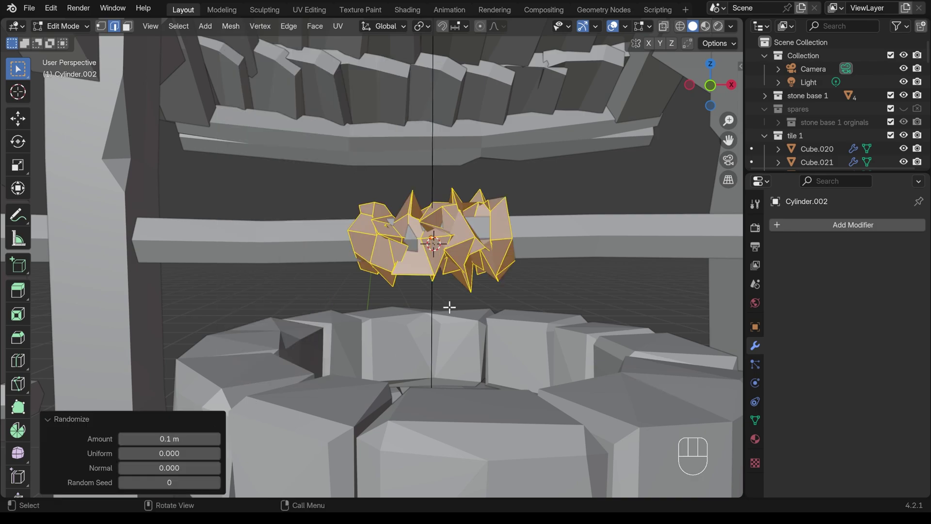
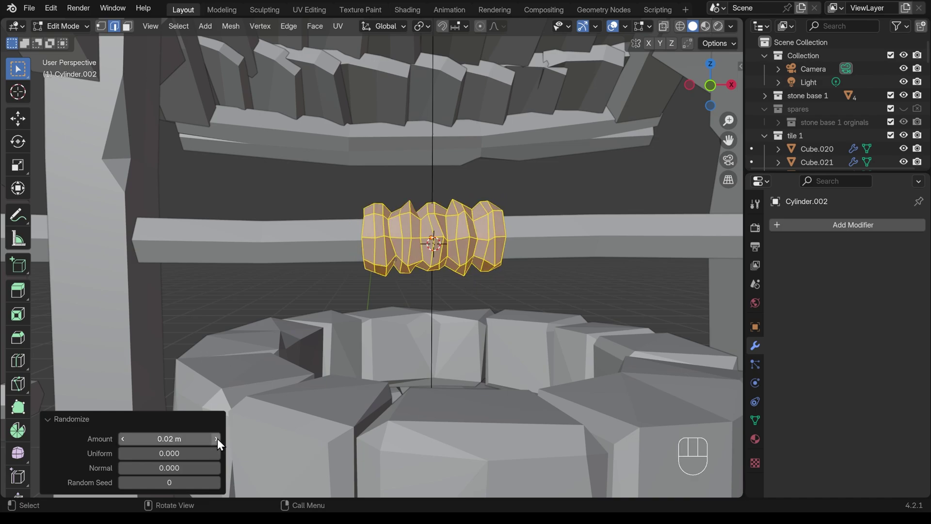
click(123, 443)
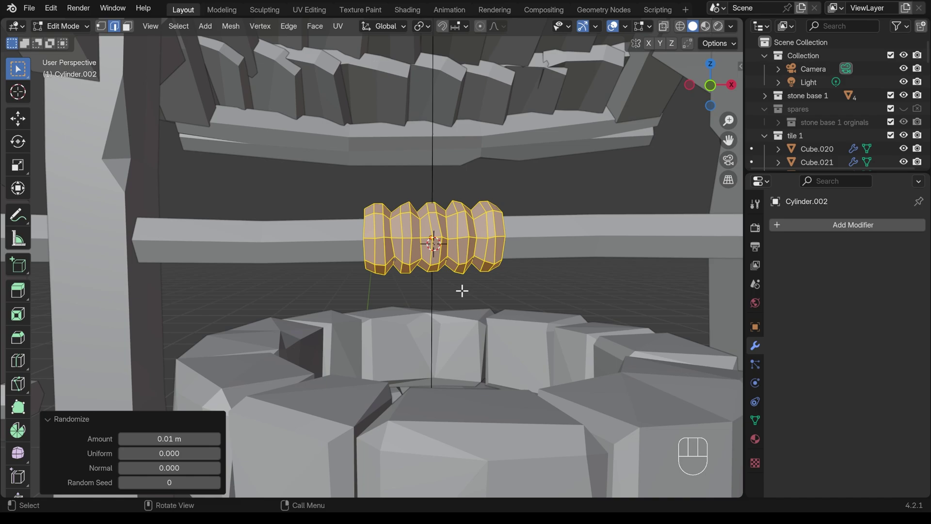
key(Tab)
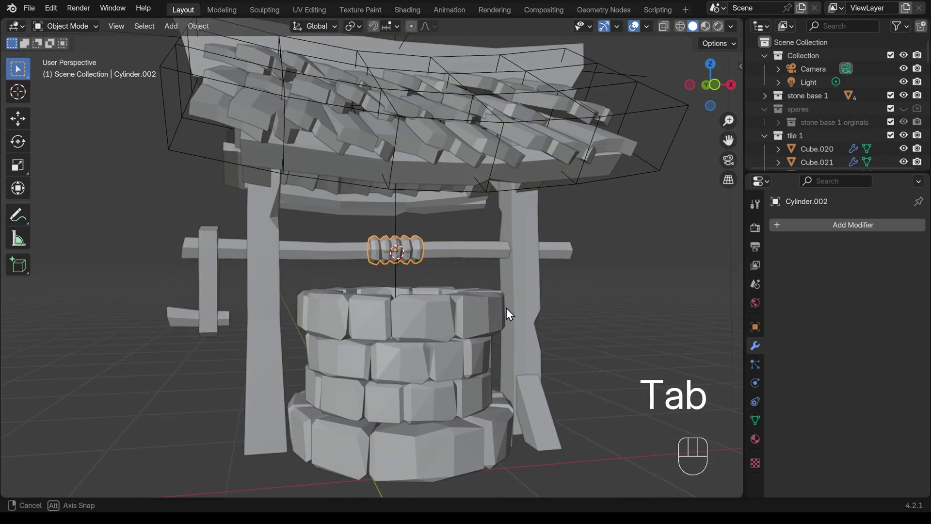
With X-ray on, grab vertices on the coil's upper ring and nudge them slightly out of line
key(Tab)
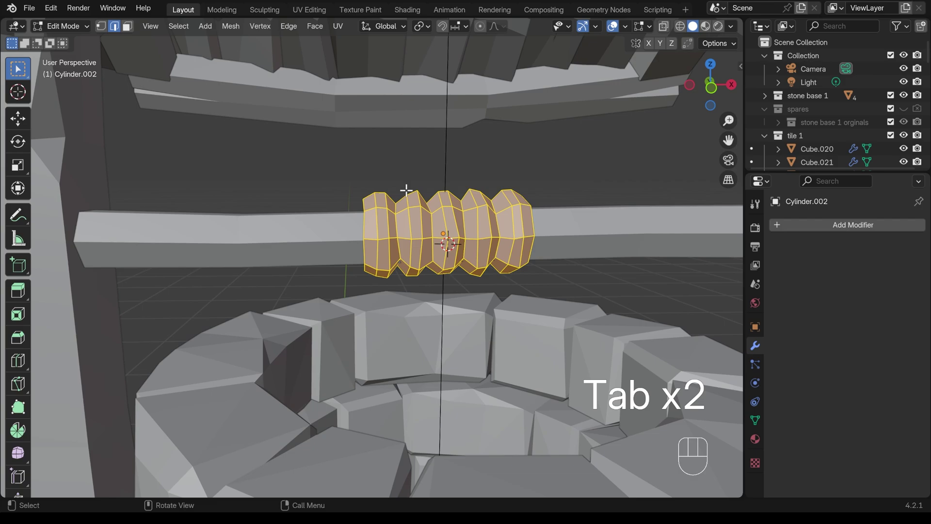
key(alt+z)
click(402, 179)
key(1)
drag(403, 180, 415, 189)
key(g)
key(ctrl+z)
key(g)
click(423, 177)
key(g)
drag(482, 194, 466, 193)
key(g)
drag(463, 191, 480, 205)
Check in Object Mode, then nudge a couple more upper-ring points of the coil
key(Tab)
key(Tab)
key(g)
click(413, 165)
key(g)
click(405, 168)
key(Tab)
key(Tab)
Shift several vertices on the coil's lower ring sideways for an uneven look
double_click(462, 269)
key(g)
click(440, 269)
key(g)
drag(436, 272, 419, 275)
key(g)
click(409, 272)
key(Tab)
Re-enter Edit Mode and move a few mid and lower coil points, then view it whole
key(Tab)
key(g)
click(397, 224)
click(472, 255)
key(g)
click(489, 263)
key(Tab)
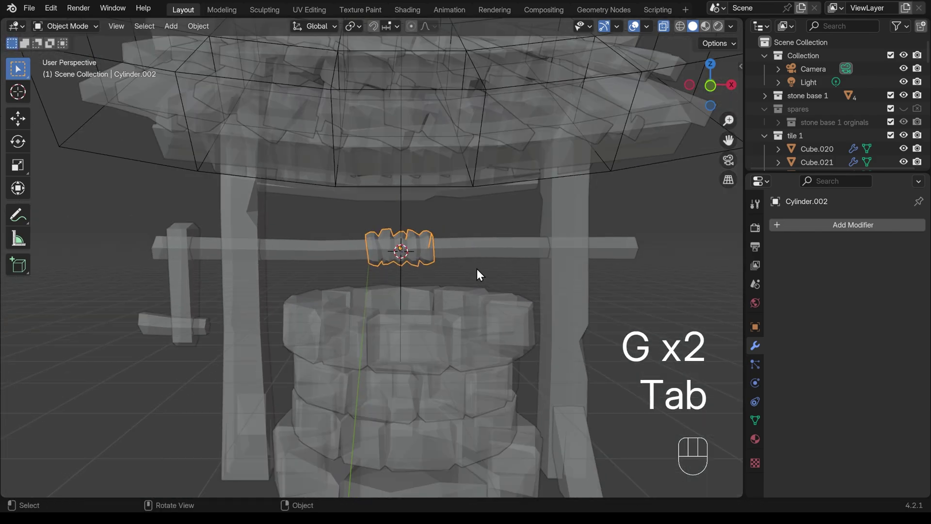
Make final nudges to the coil's bottom vertices against the axle and exit Edit Mode
key(Tab)
drag(343, 202, 460, 227)
key(g)
drag(503, 229, 434, 270)
key(g)
click(490, 278)
key(Tab)
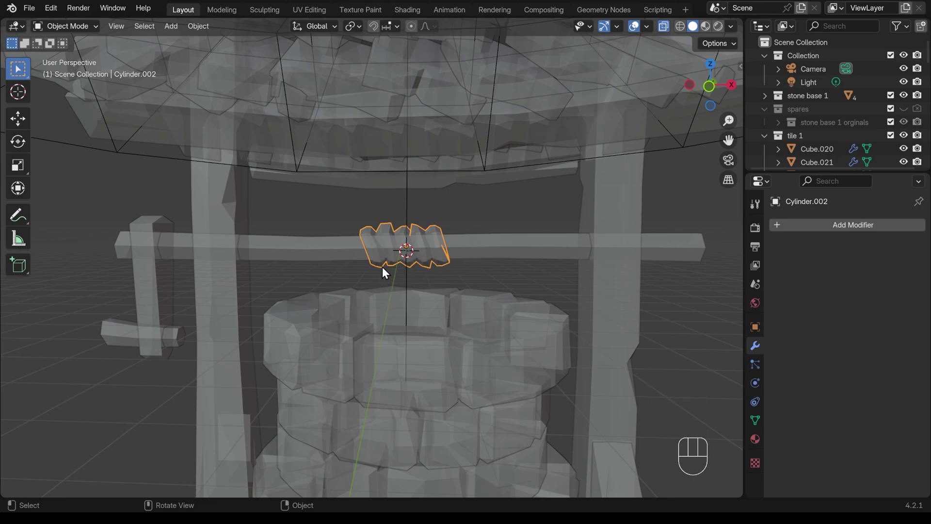
Place the 3D cursor at the coil, add a cylinder, thin it into a rope and move it down Z into the well
right_click(384, 268)
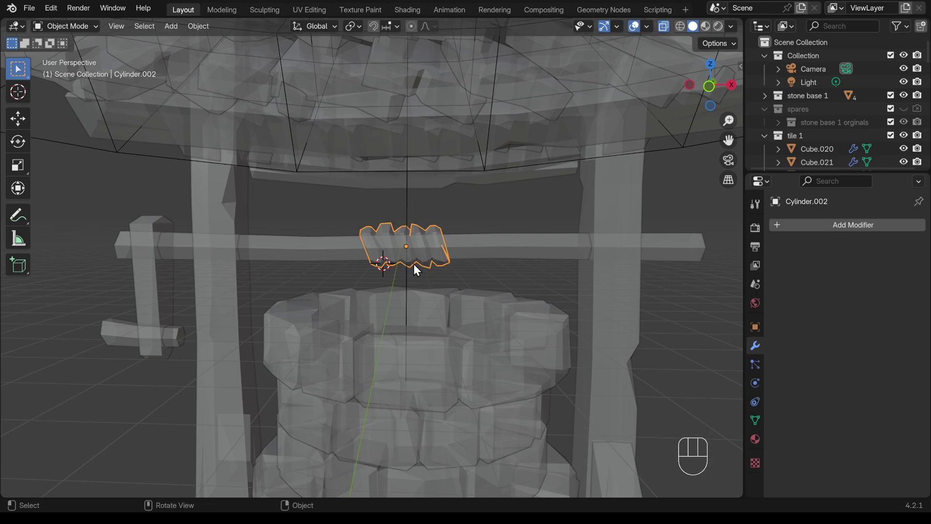
key(shift+a)
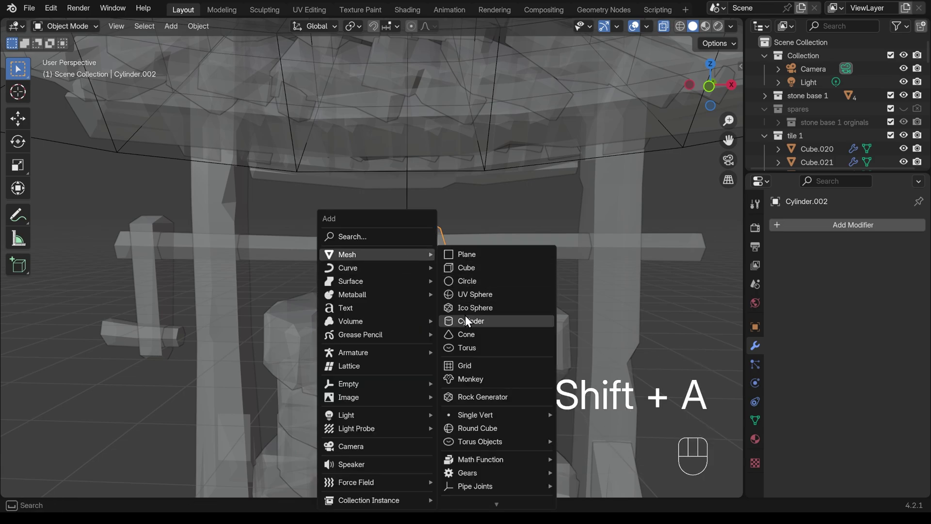
key(s)
key(shift+z)
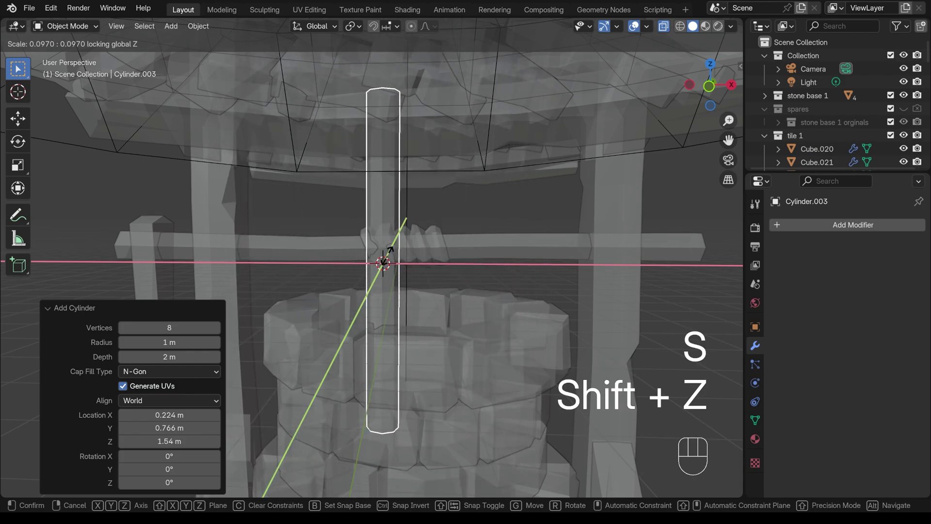
drag(383, 269, 399, 211)
key(g)
key(z)
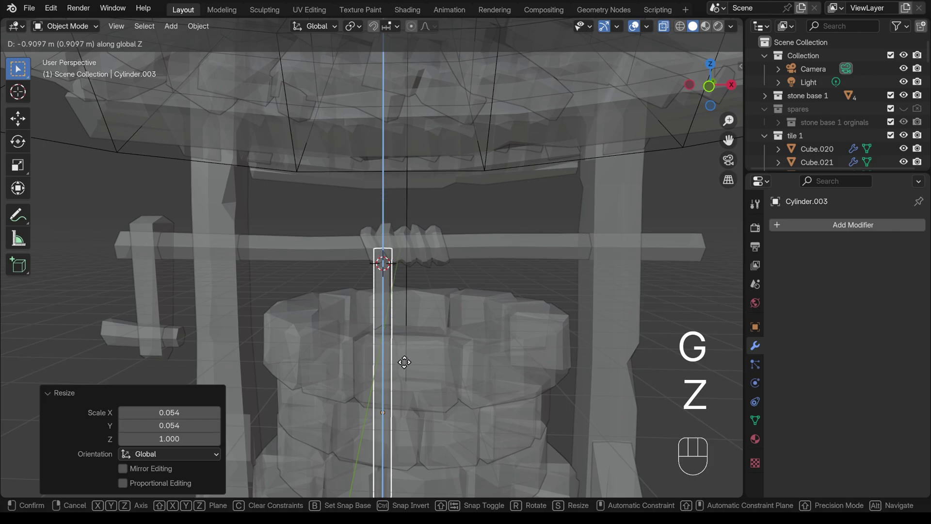
click(410, 372)
With X-ray on, slim the hanging rope further while keeping its length
key(alt+z)
key(s)
key(shift+z)
click(455, 282)
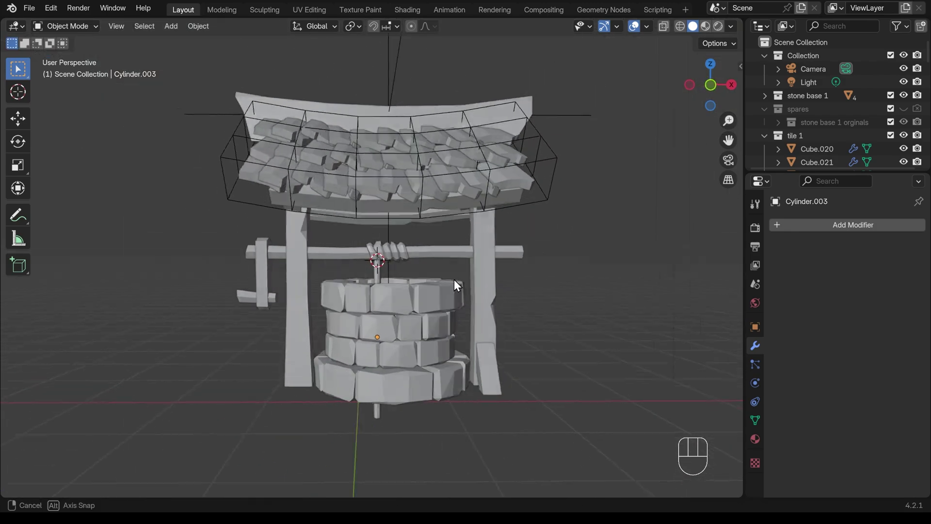
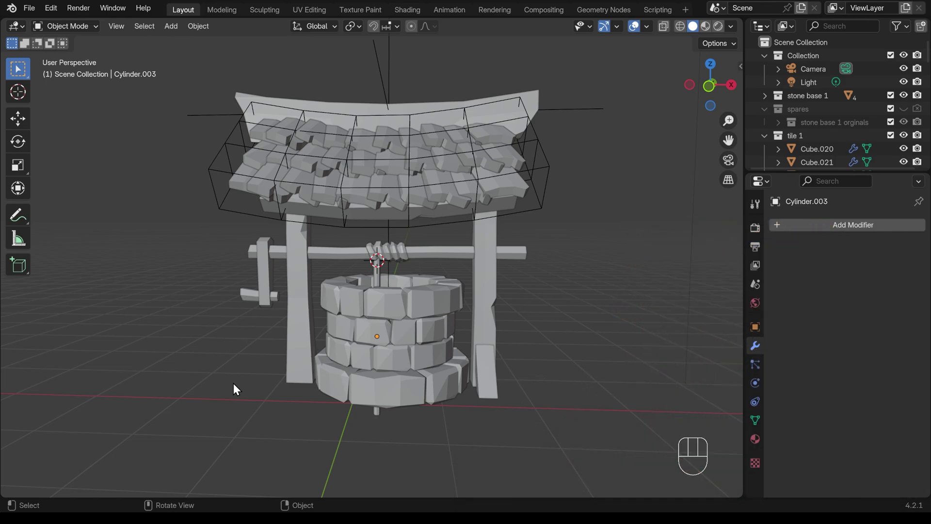
Add a plane, clear its location to the origin and scale it up about elevenfold as ground, checked from top view
key(shift+a)
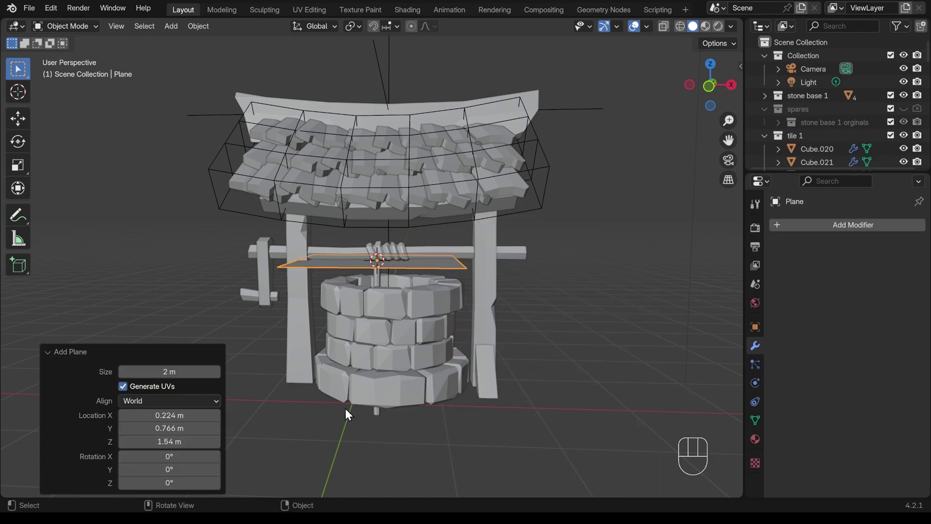
key(alt+g)
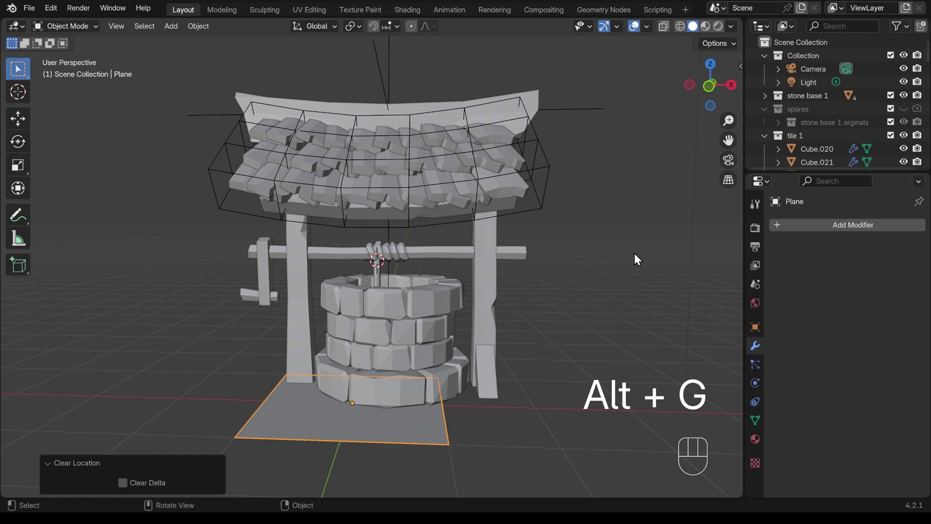
key(n)
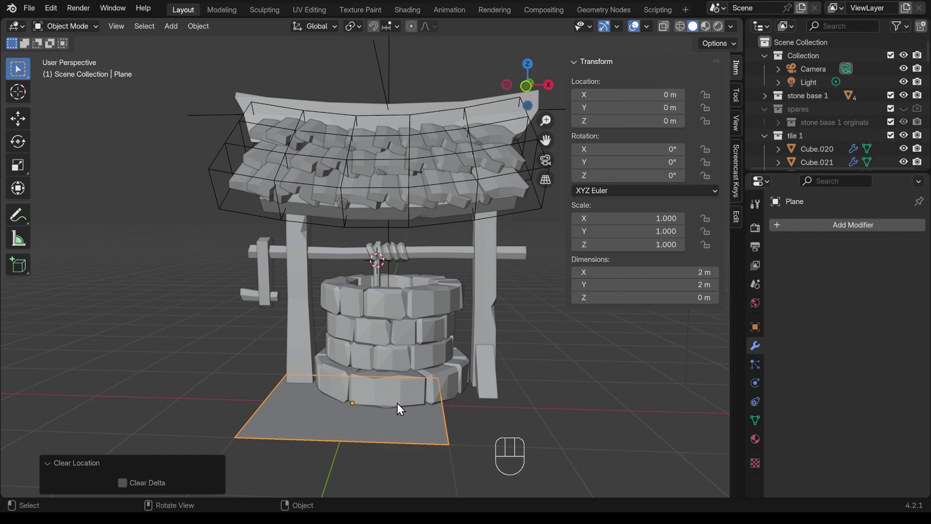
key(s)
click(697, 367)
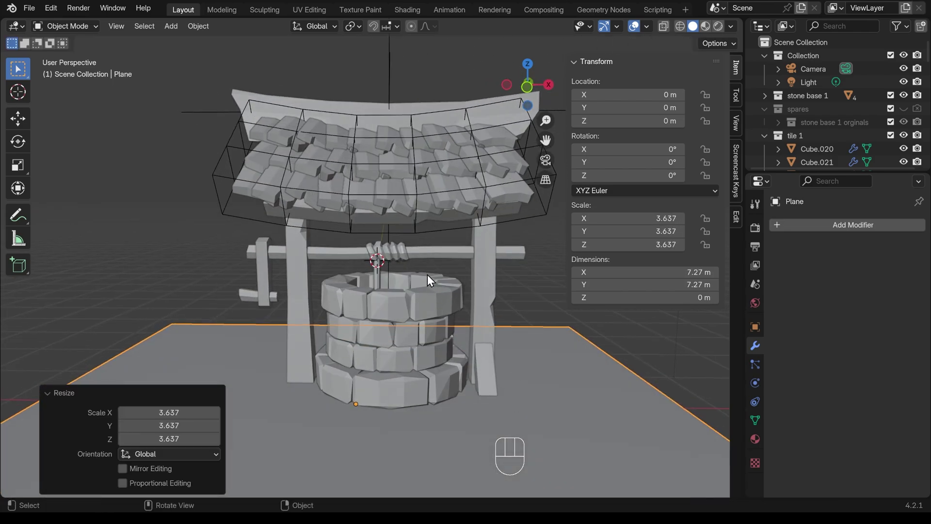
key(KP_7)
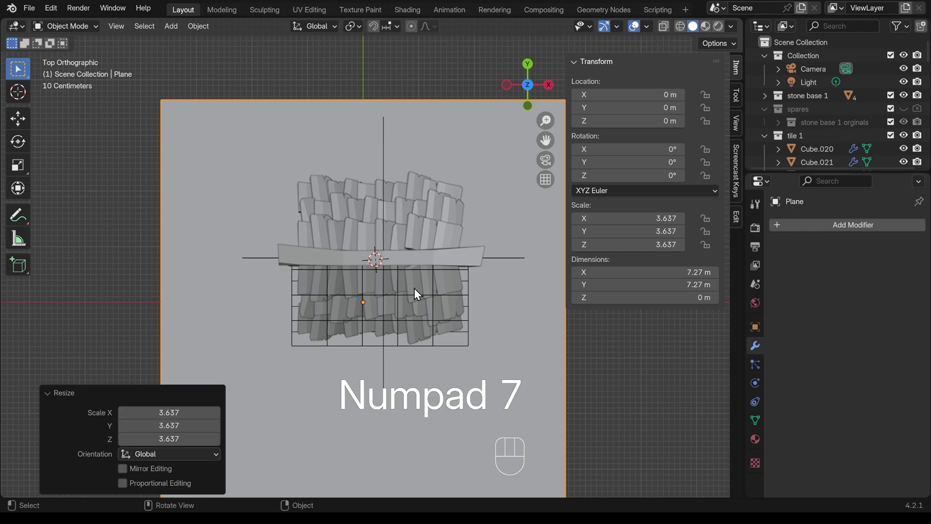
drag(409, 322, 436, 303)
key(s)
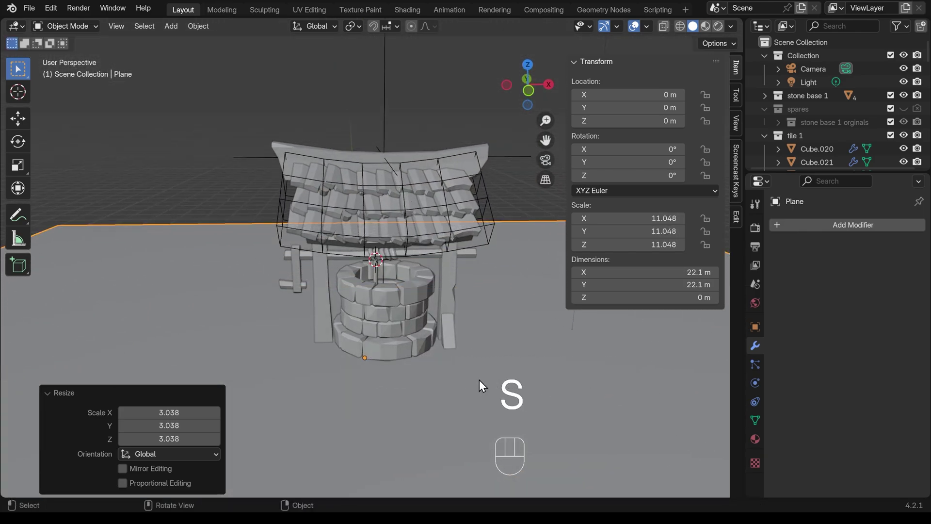
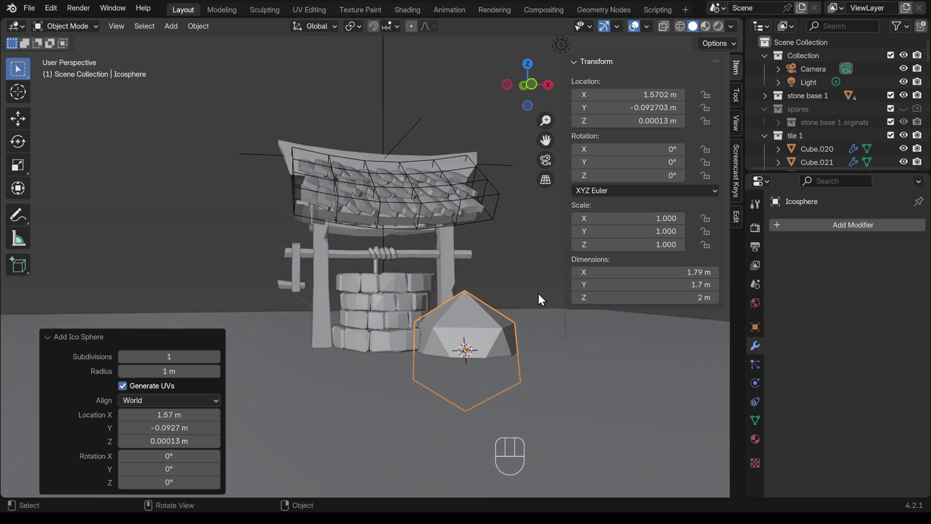
Shrink the new icosphere rock and move it beside the well base
key(s)
click(497, 331)
key(g)
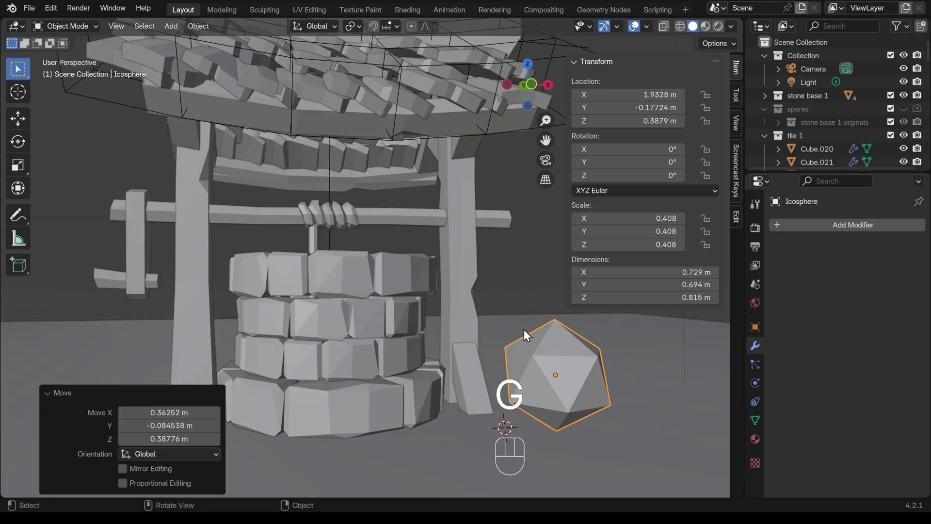
Randomize the rock's vertices by 0.14 m, then drag a single vertex to reshape it
key(Tab)
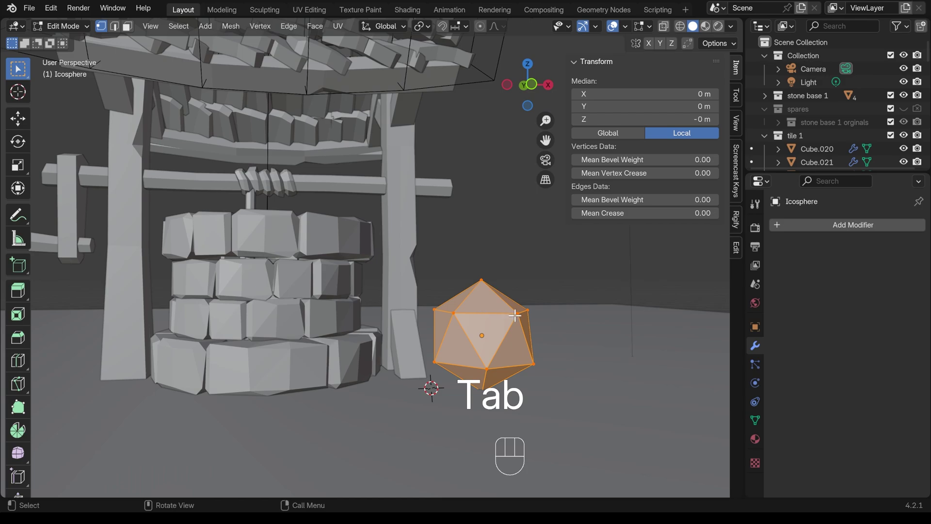
drag(235, 37, 438, 370)
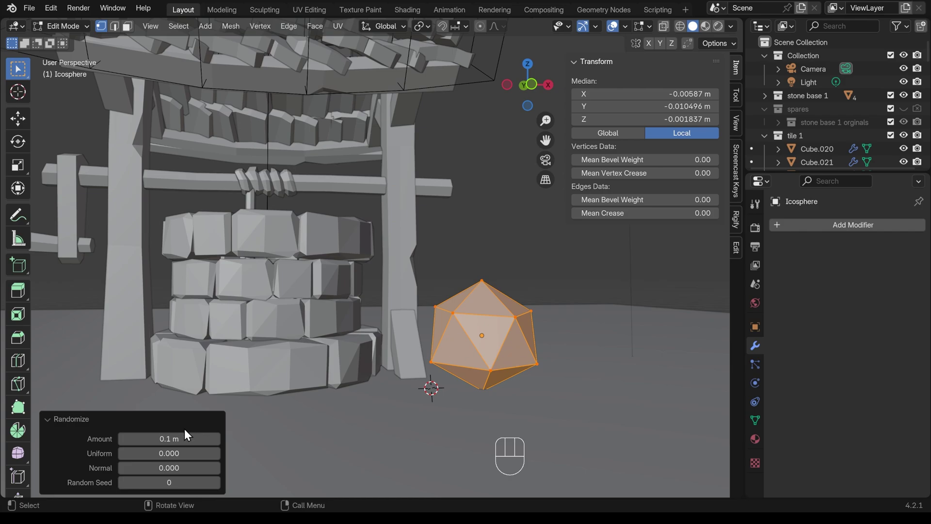
double_click(221, 446)
drag(221, 447, 430, 365)
key(g)
click(489, 292)
click(430, 361)
Grab and pull several icosphere vertices to start breaking up its round silhouette
key(g)
click(431, 348)
click(537, 358)
key(g)
click(538, 360)
key(g)
drag(531, 354, 510, 363)
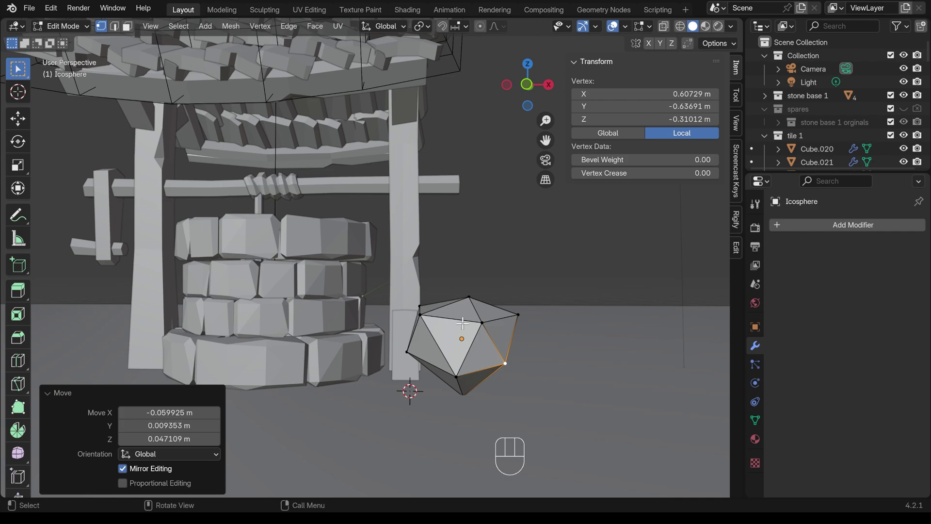
drag(483, 315, 520, 325)
Slide a vertex onto its neighbour, undo the stray move, and enable Auto Merge for overlapping vertices
key(g)
key(g)
drag(545, 320, 451, 346)
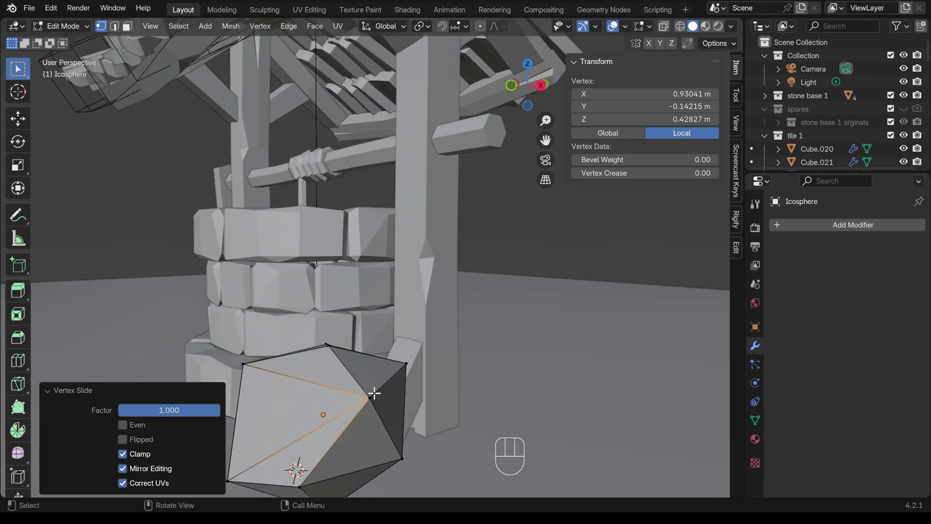
drag(368, 395, 387, 396)
key(g)
click(386, 394)
key(ctrl+z)
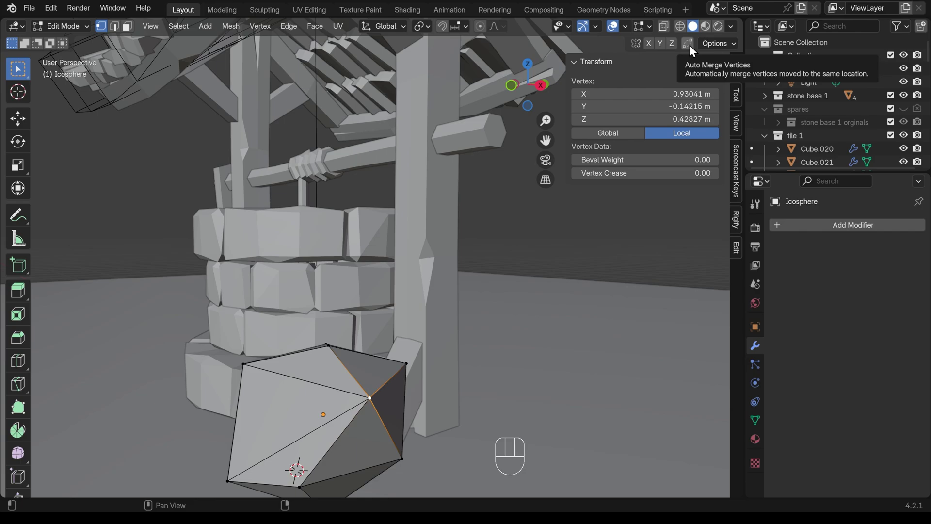
click(694, 50)
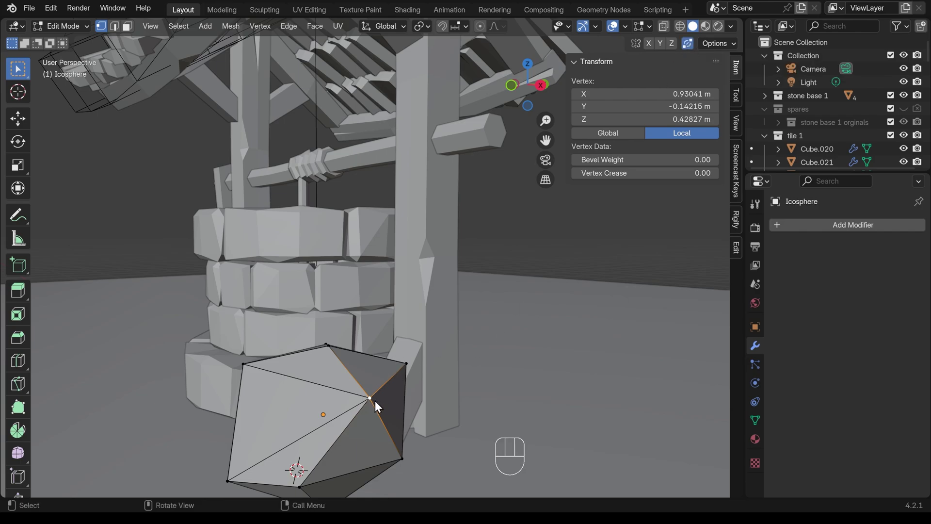
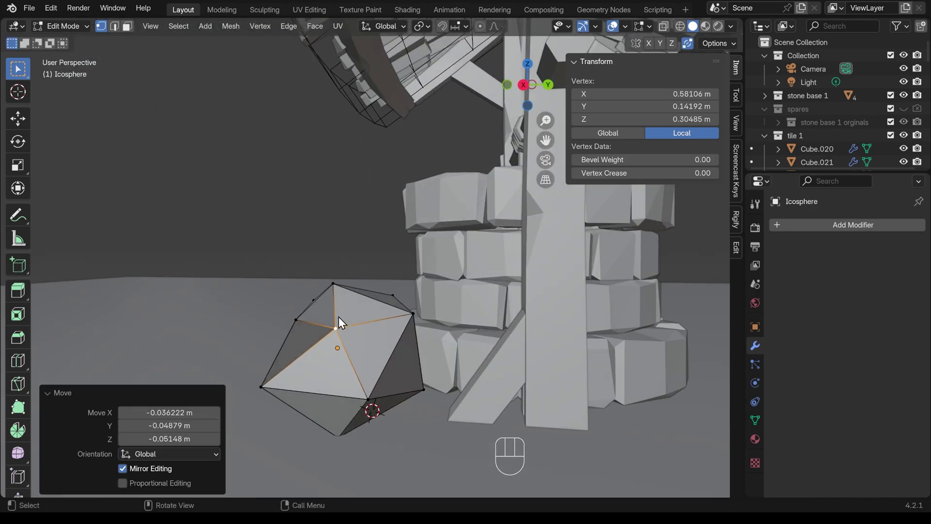
Edge-slide three vertices to flatten faces and change the rock's outline
key(g)
key(g)
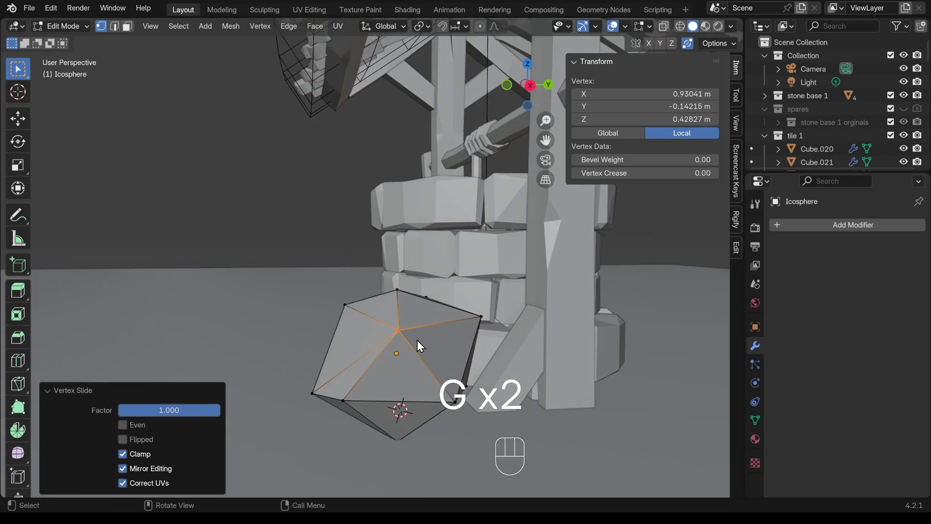
drag(398, 330, 393, 337)
key(g)
key(g)
drag(399, 331, 387, 362)
key(g)
key(g)
drag(565, 364, 560, 338)
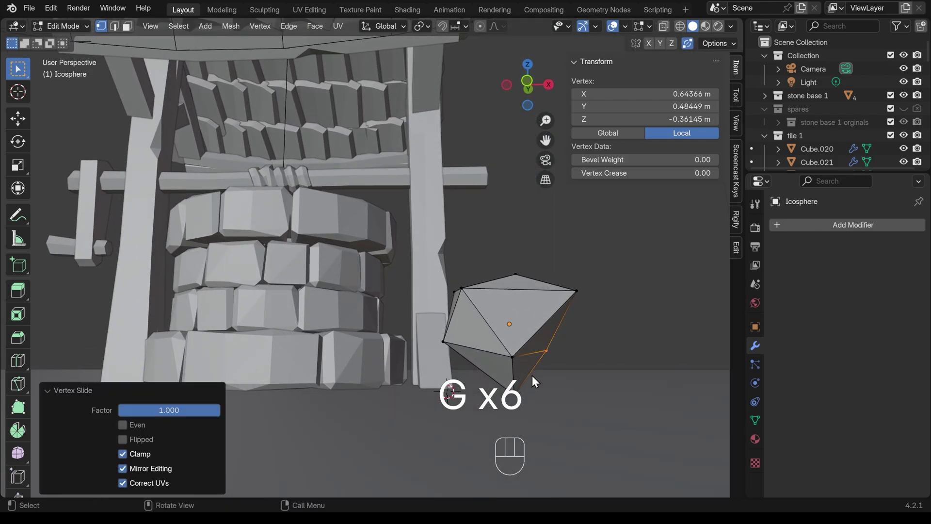
Move a few more vertices to roughen the rock, then return to Object Mode
click(513, 404)
key(g)
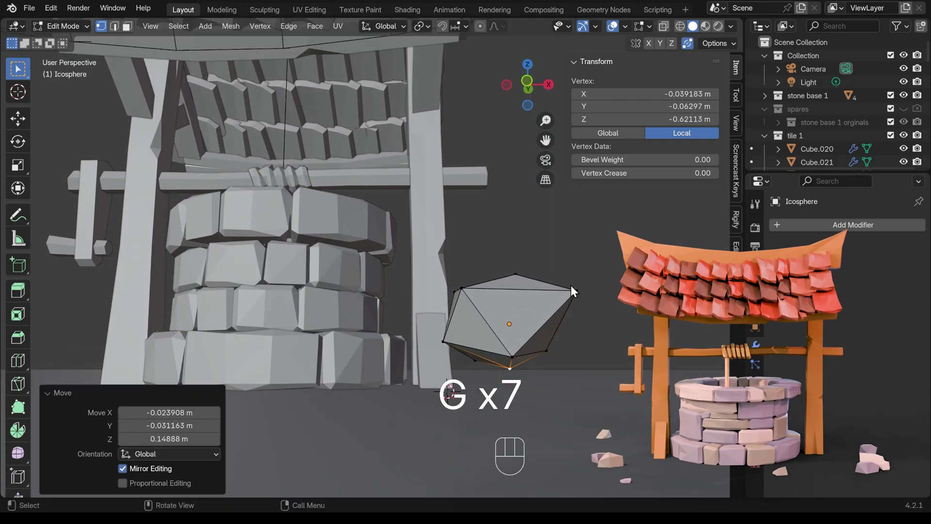
key(g)
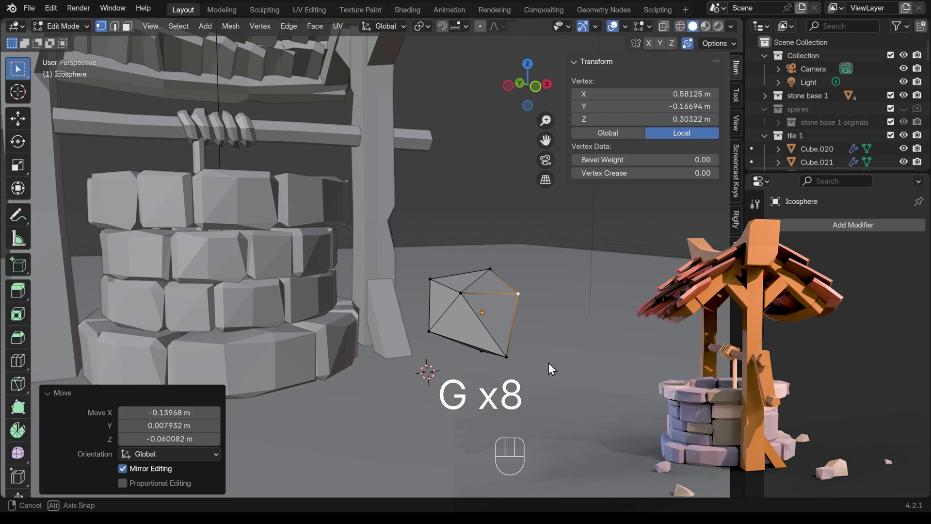
key(g)
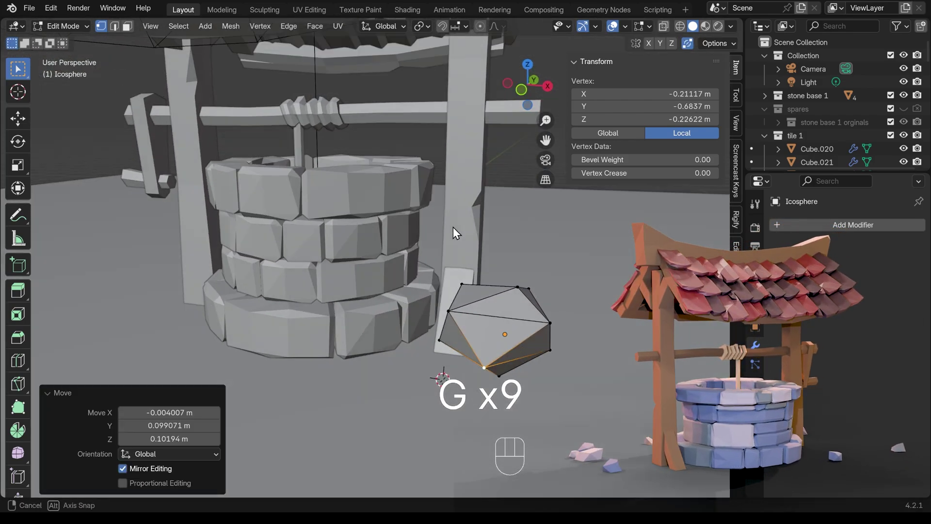
key(g)
click(515, 293)
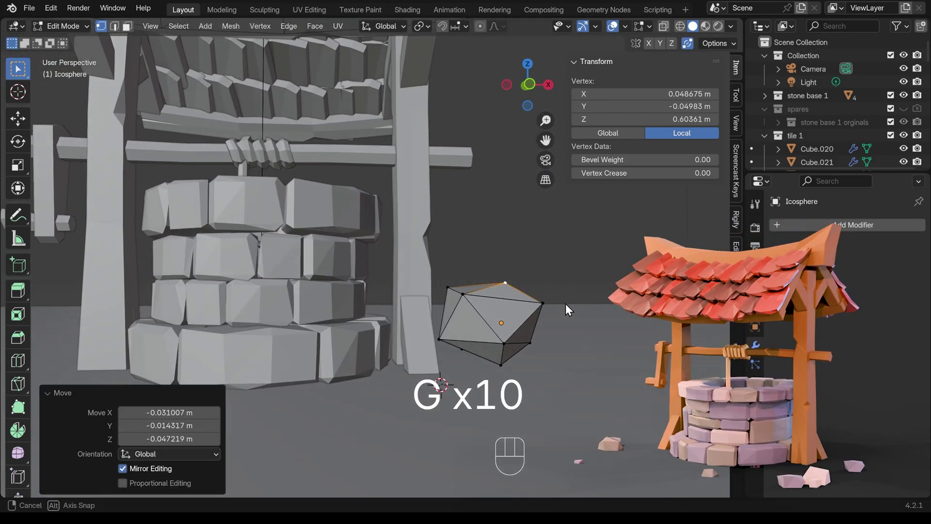
key(Tab)
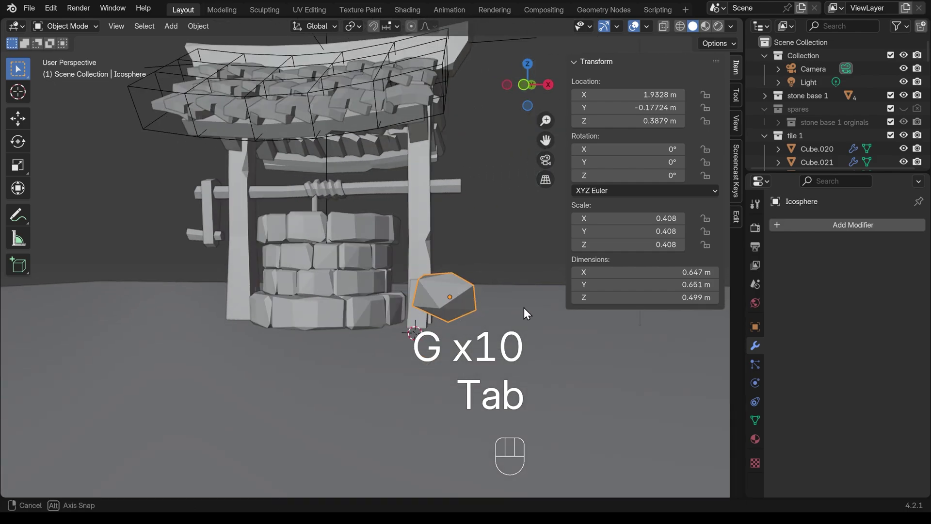
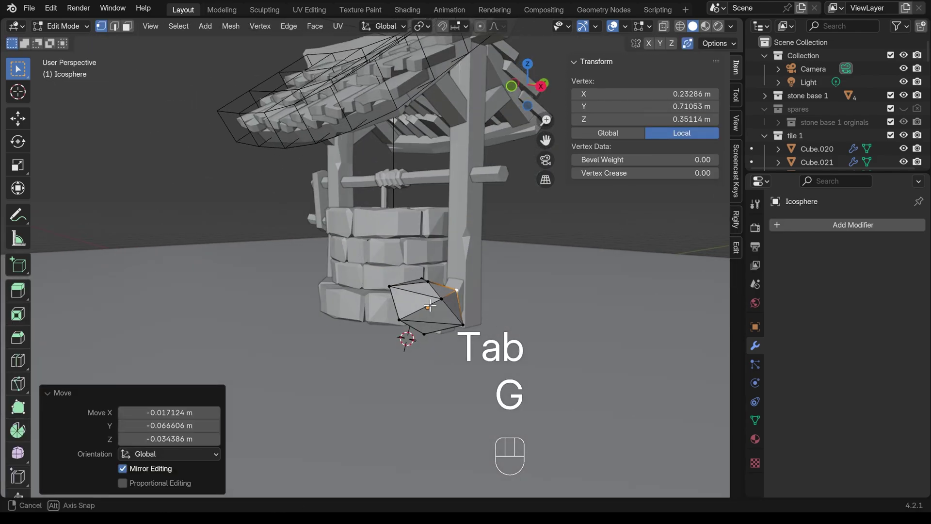
Tweak a final vertex, duplicate the rock and reshape the copy's vertices into a second rock
key(ctrl+b)
click(499, 288)
key(Tab)
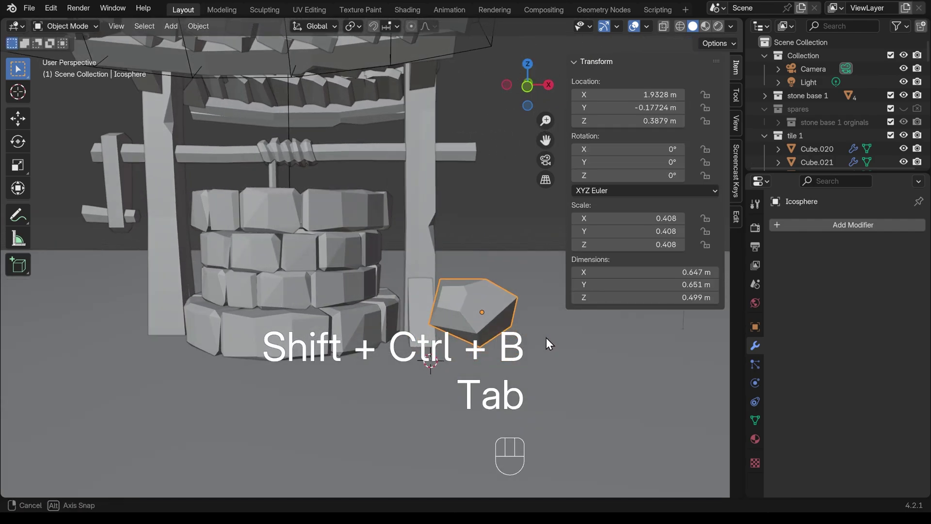
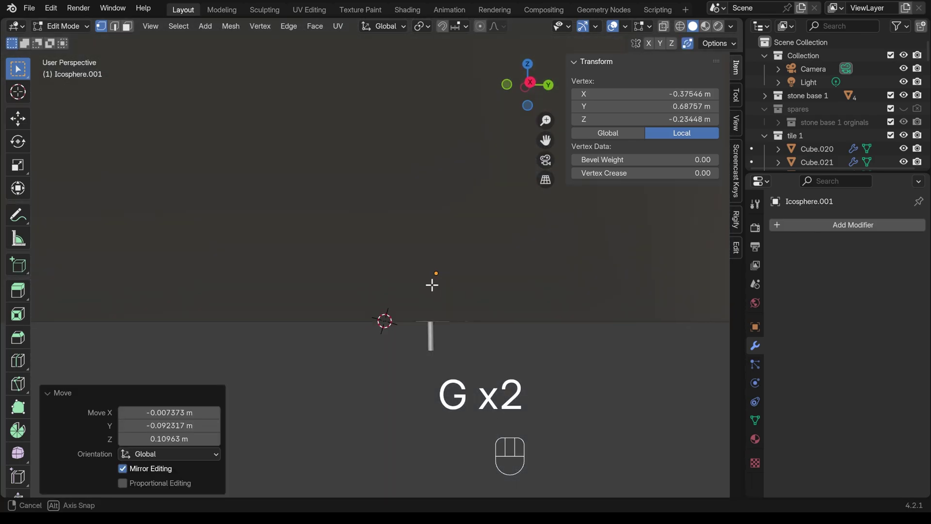
key(Tab)
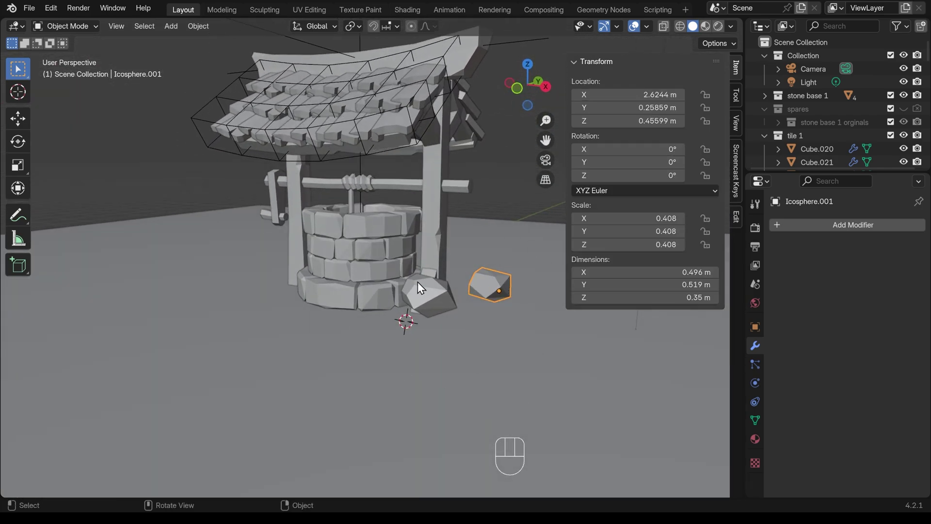
From top view, move the rocks farther out from the well base across the ground
key(KP_7)
click(419, 257)
key(g)
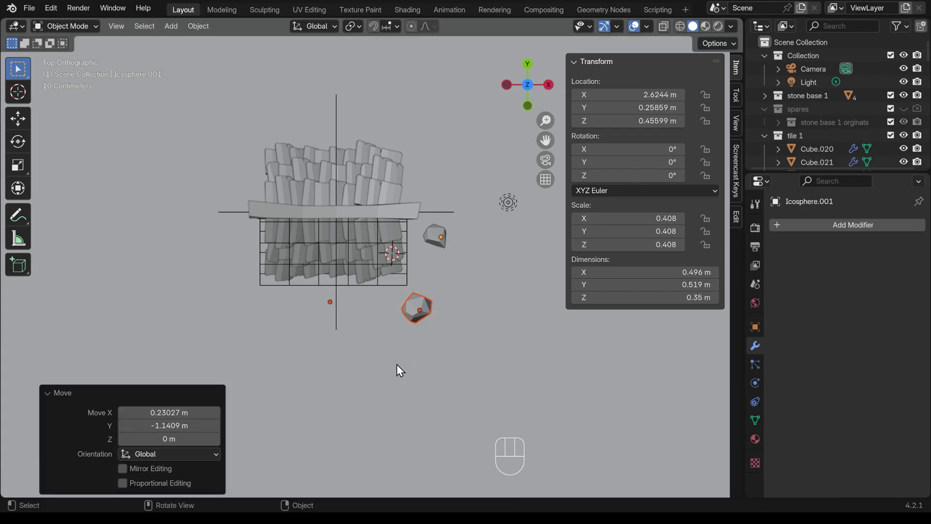
key(ctrl+z)
key(KP_7)
click(421, 258)
key(g)
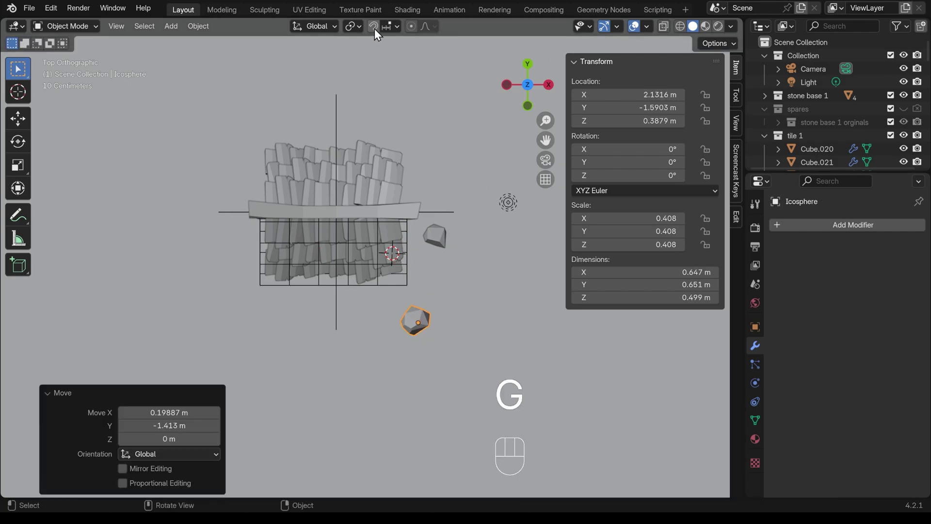
Enable face snapping and set the rock down onto the ground plane at zero height
click(379, 34)
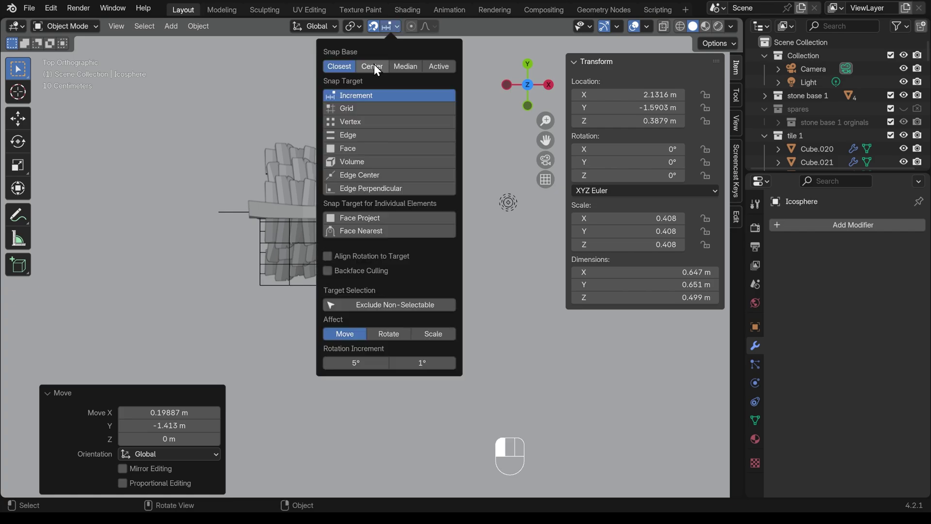
drag(528, 275, 451, 355)
key(g)
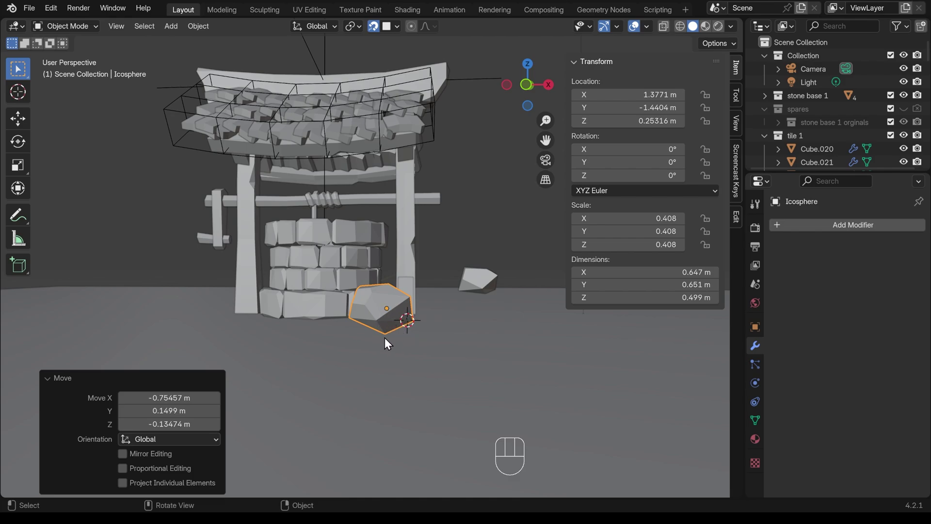
drag(398, 29, 496, 300)
key(g)
drag(390, 390, 418, 402)
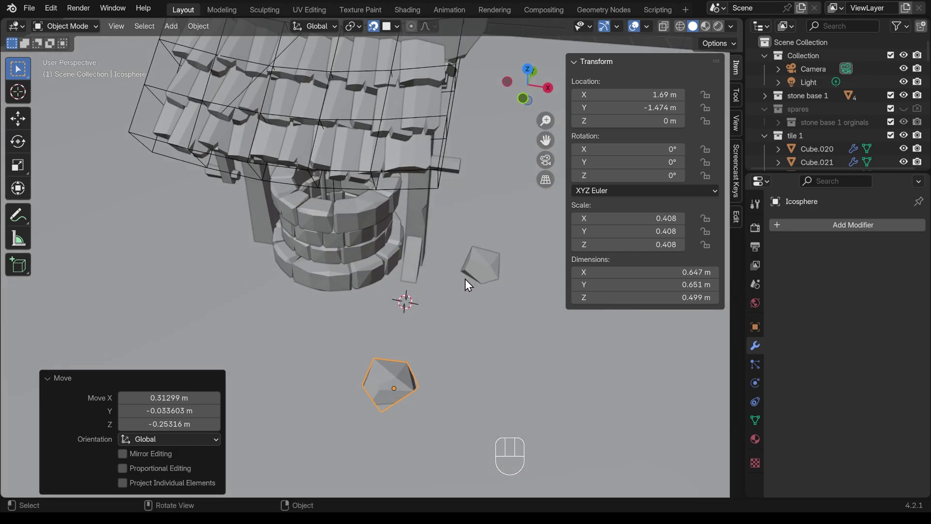
Shrink the second rock, duplicate it, and rotate and place the copy on the ground
key(KP_7)
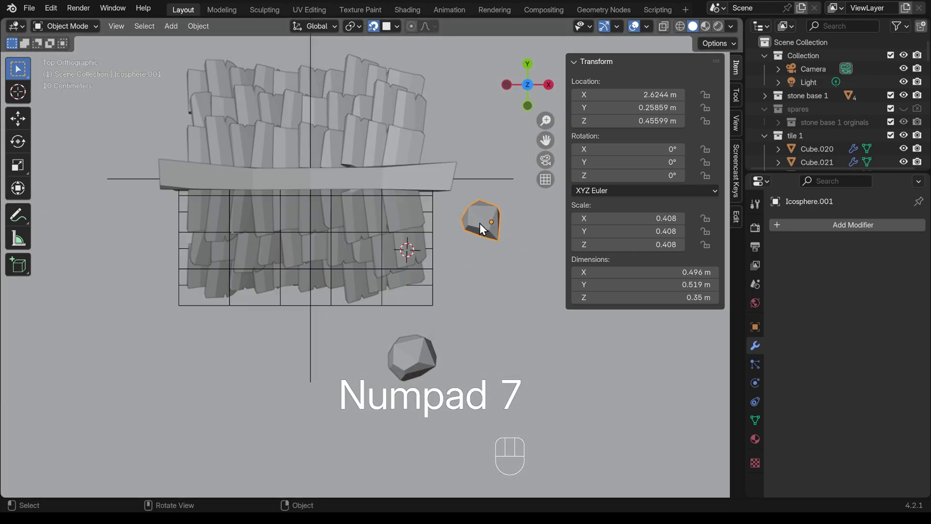
key(g)
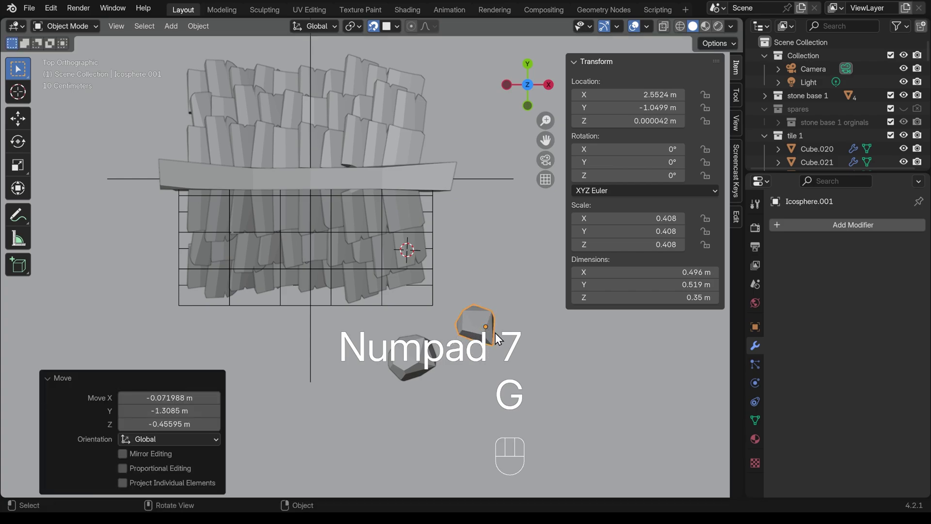
key(s)
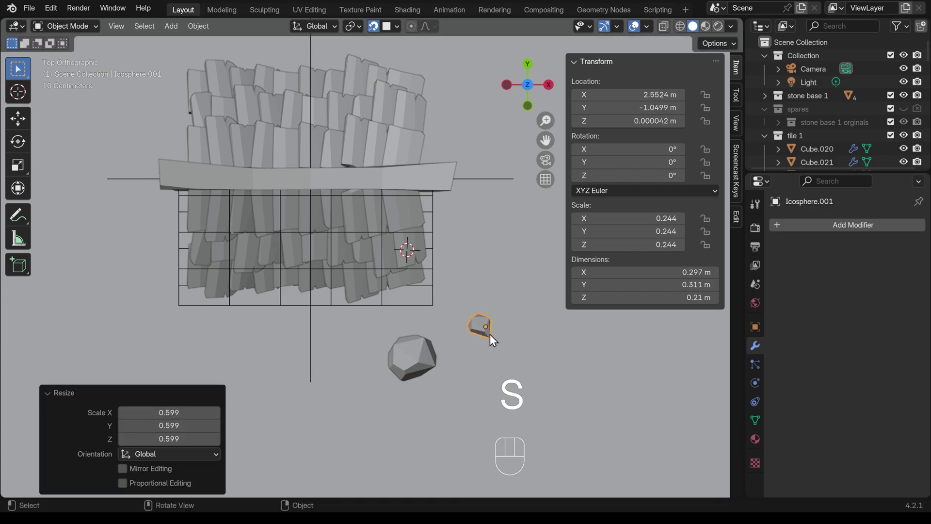
key(shift+d)
key(r)
key(g)
click(423, 363)
key(g)
key(g)
key(KP_7)
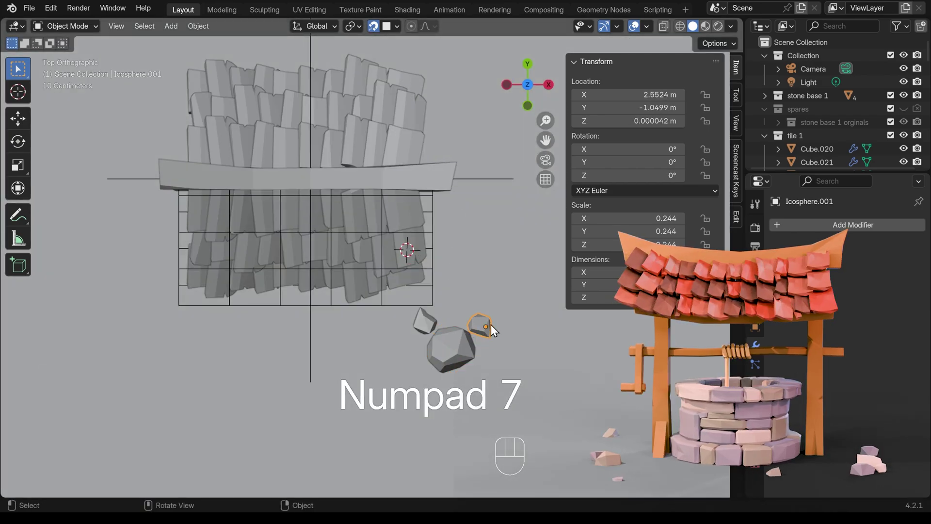
Make another scaled, rotated rock copy and reshape a vertex to vary its outline
key(shift+d)
key(s)
key(r)
key(r)
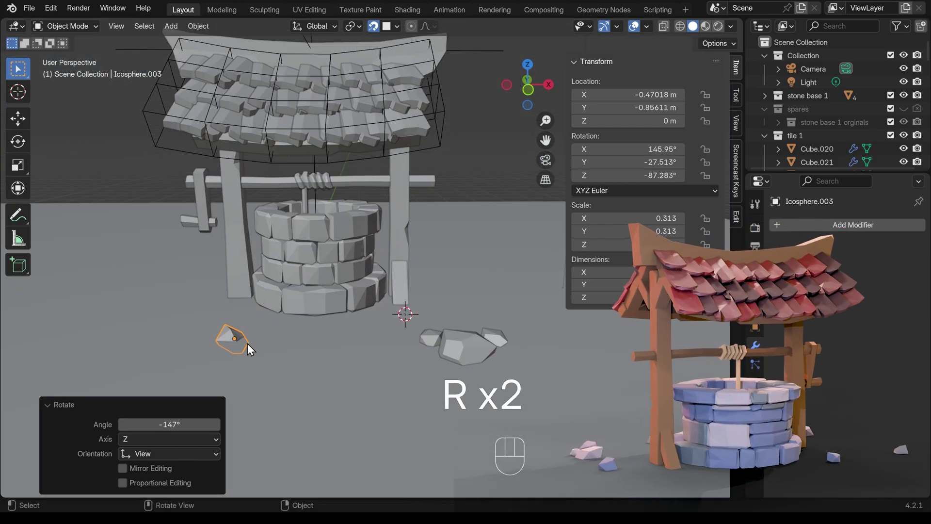
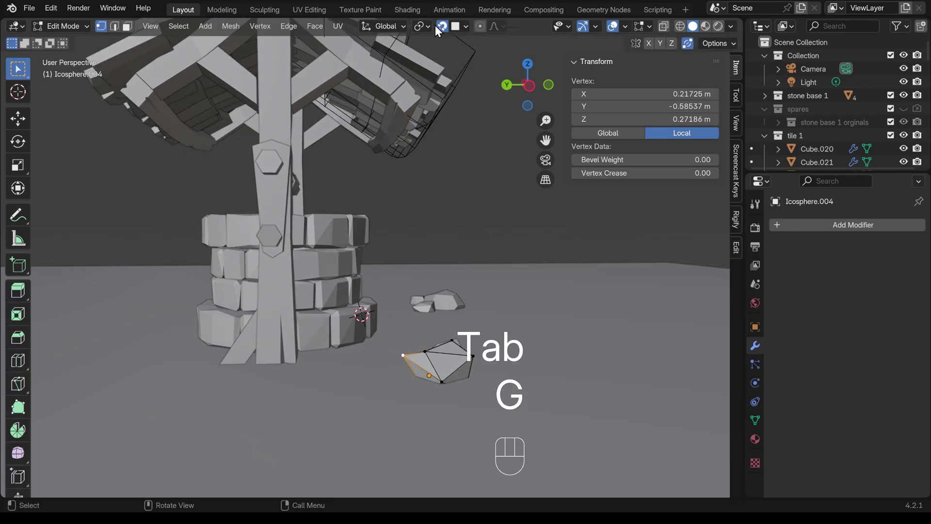
key(g)
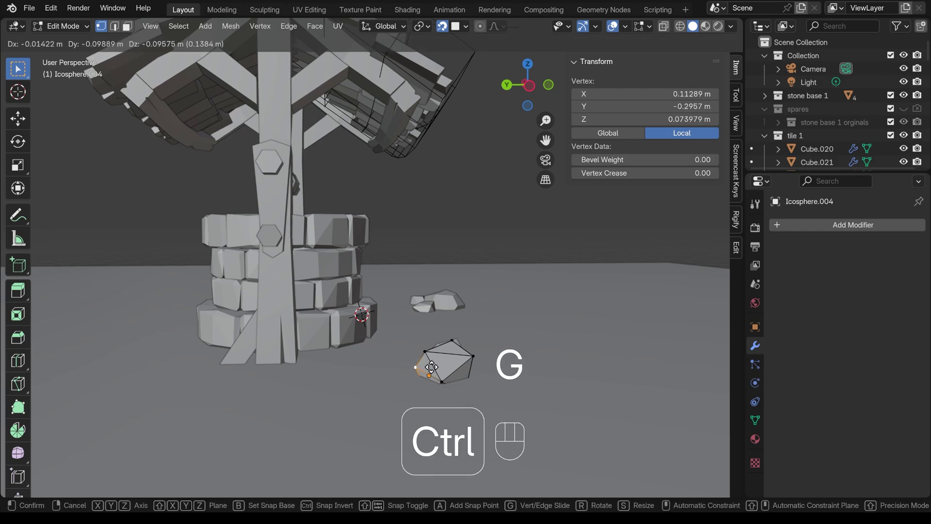
click(429, 363)
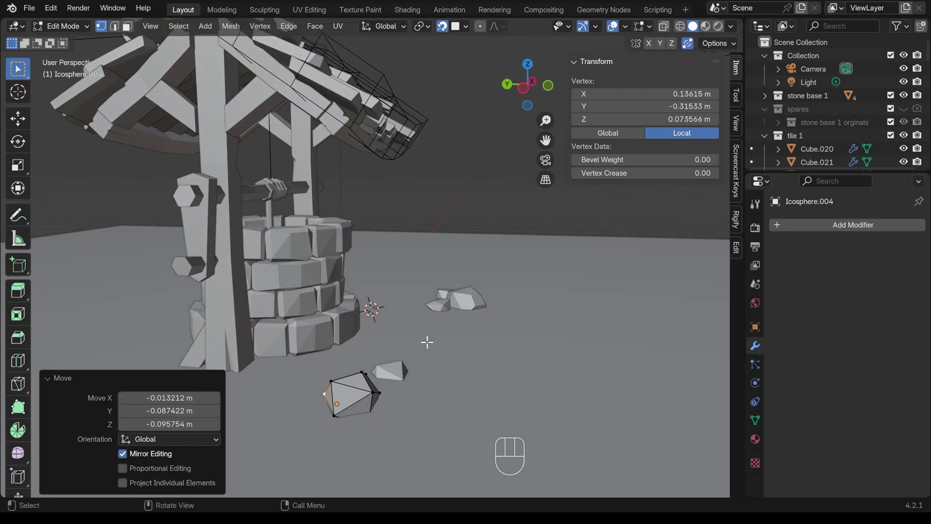
key(Tab)
click(347, 322)
Duplicate a rock rotated about Z, scale it, place it at the well's front and tweak a vertex
key(shift+d)
key(r)
key(z)
key(s)
key(g)
drag(488, 275, 503, 266)
key(Tab)
key(g)
click(491, 260)
key(Tab)
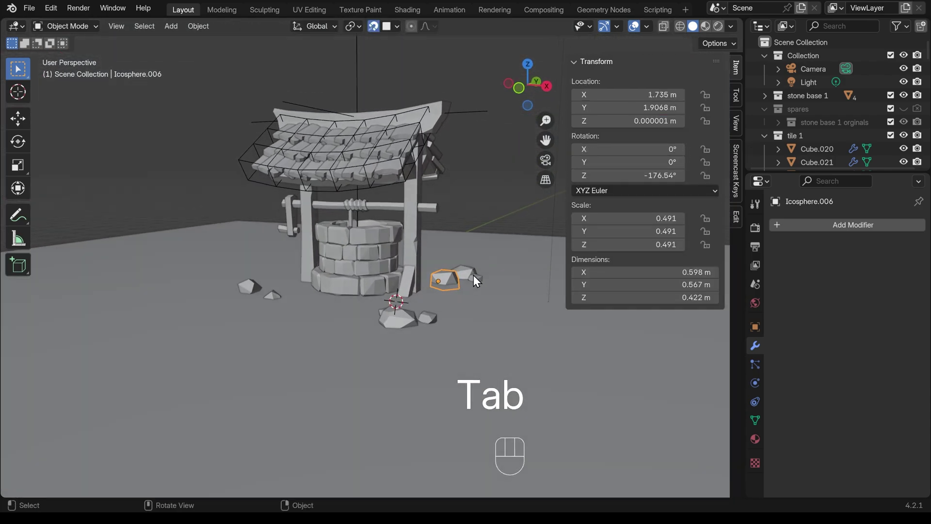